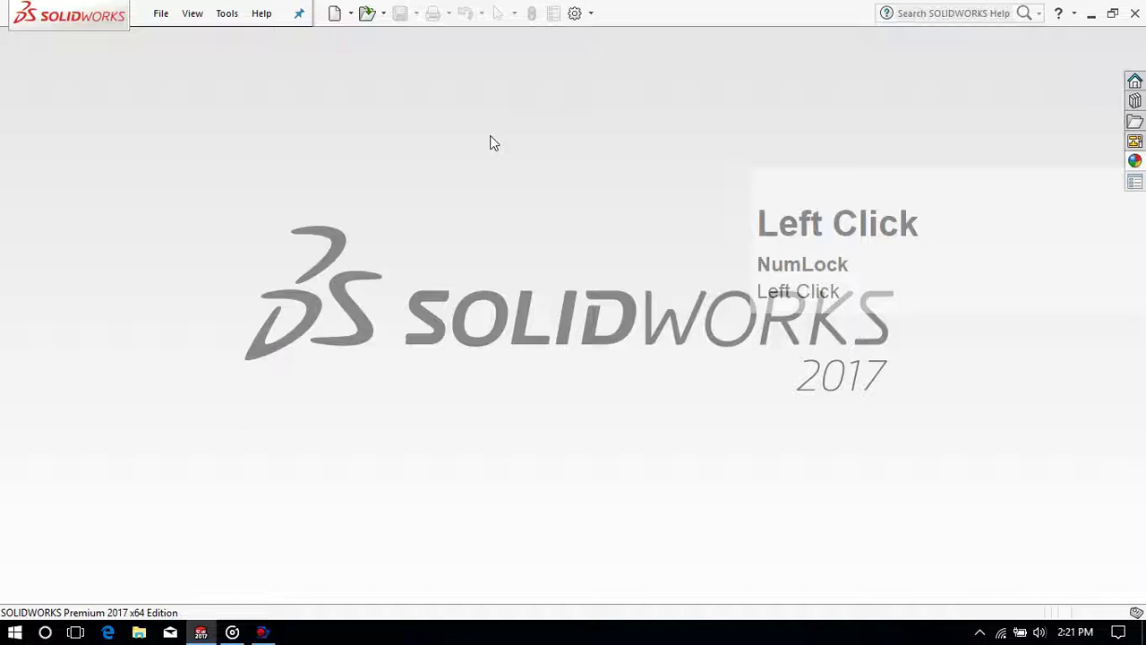
Step: Start a new part and view the Front Plane straight on for sketching
click(333, 18)
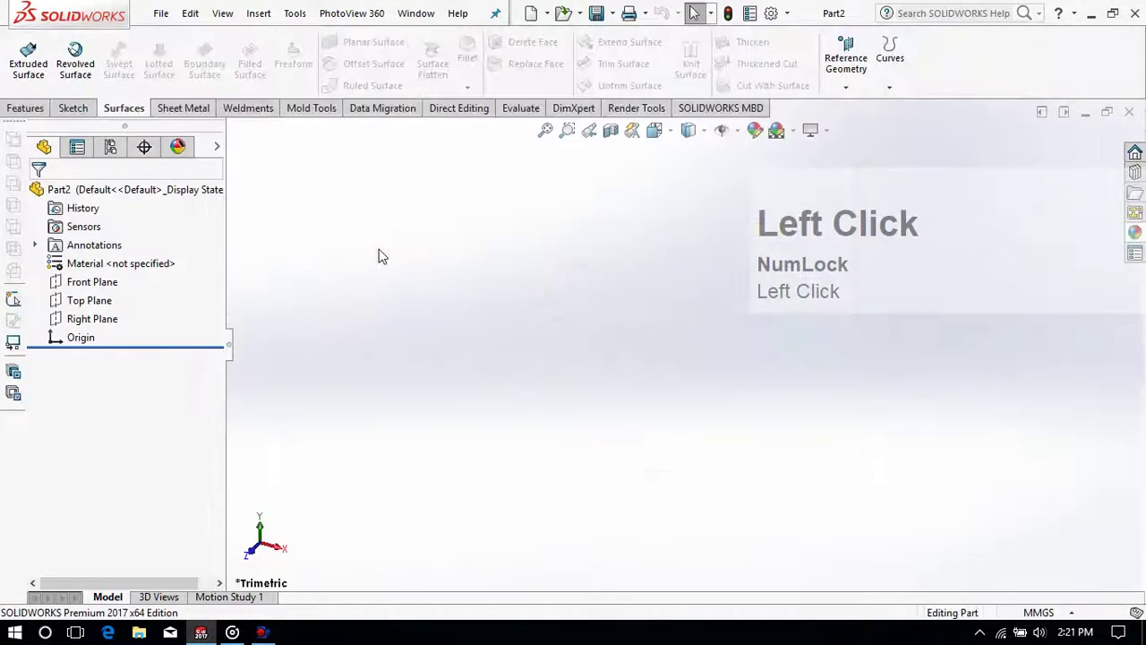
right_click(93, 292)
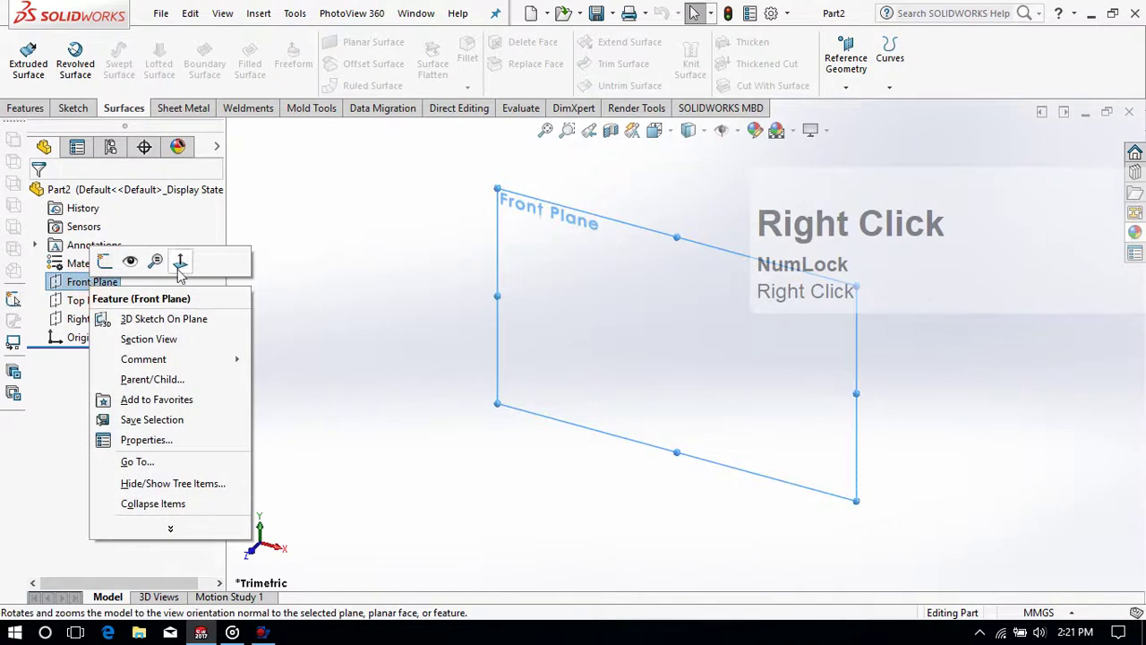
click(179, 265)
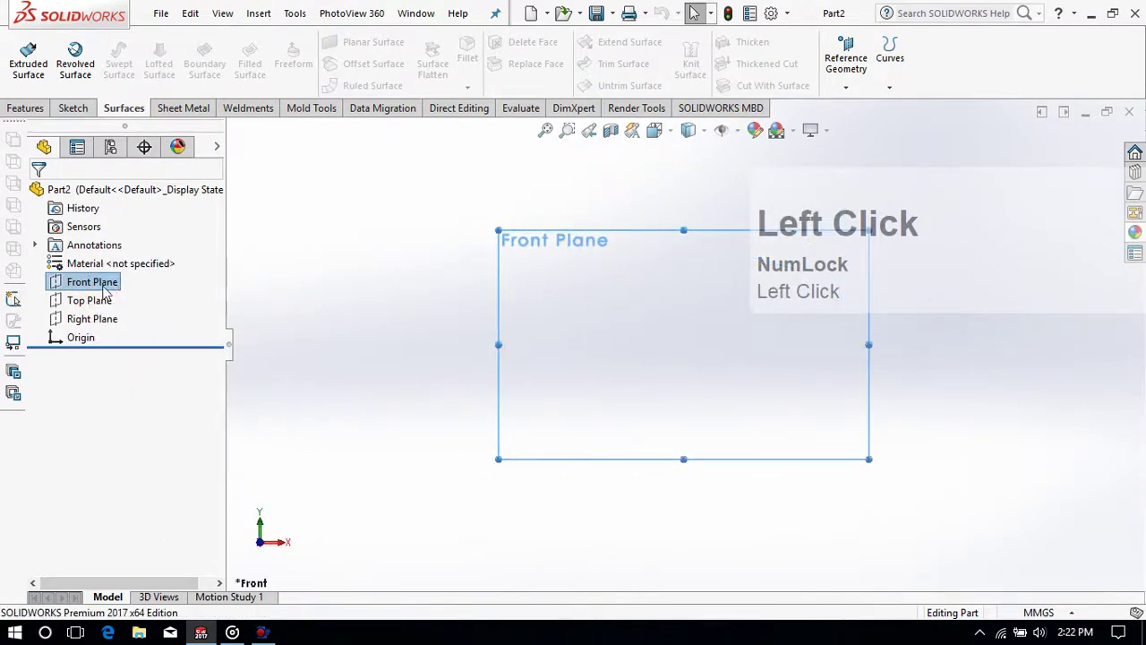
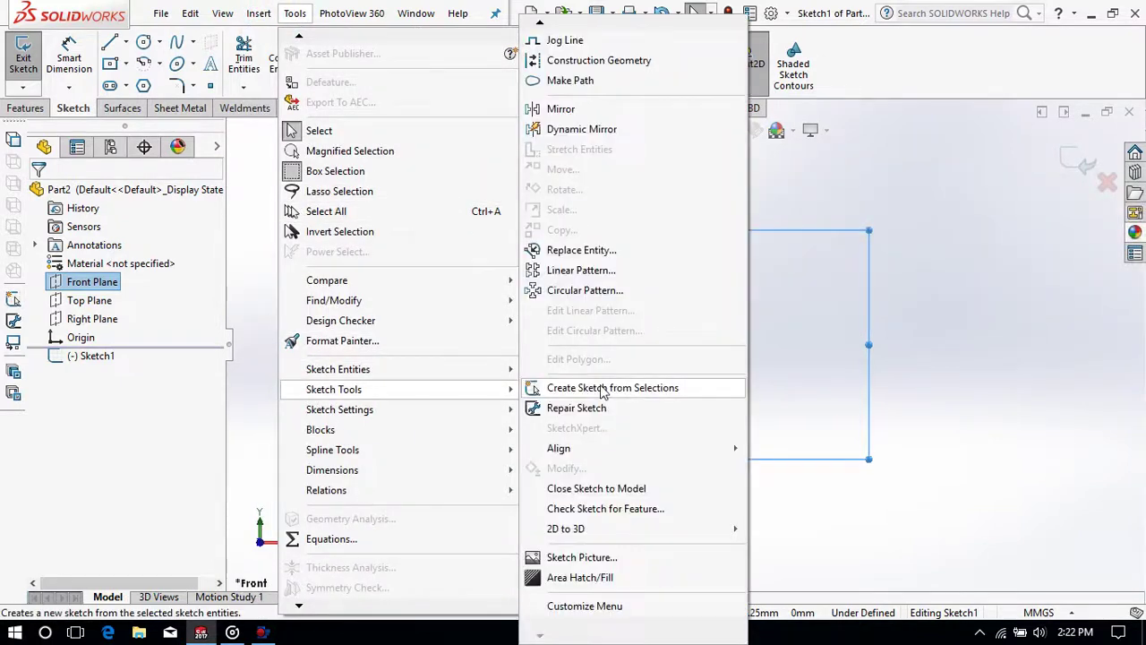
Step: Insert Wine-tasting_glass.jpg as a sketch picture on the Front Plane
click(575, 556)
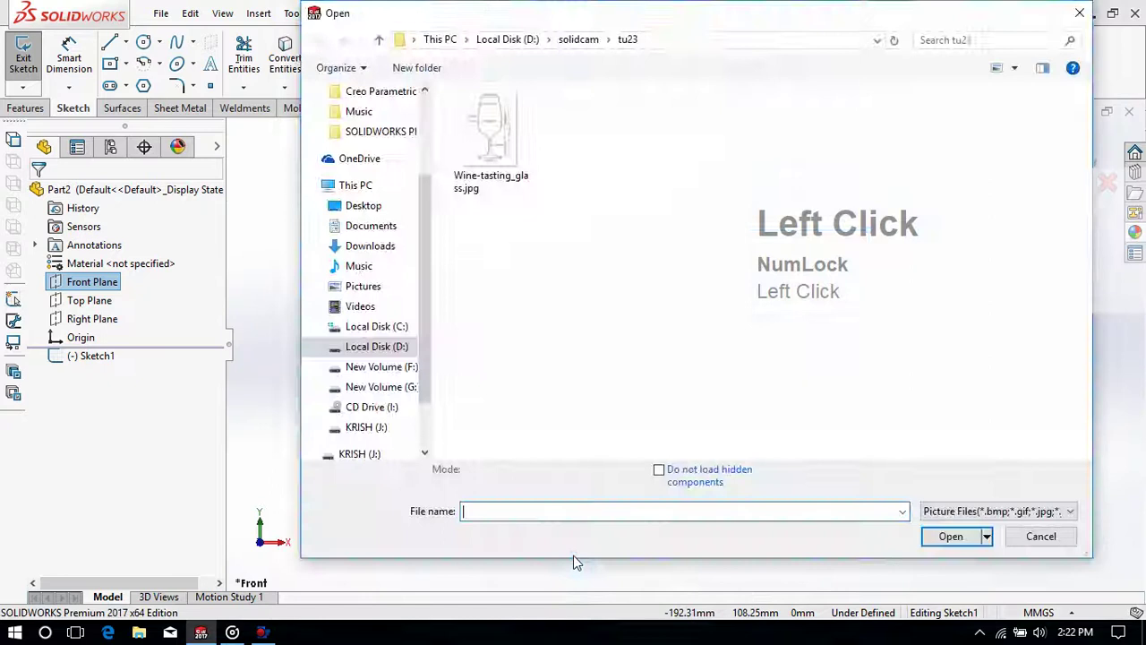
click(539, 298)
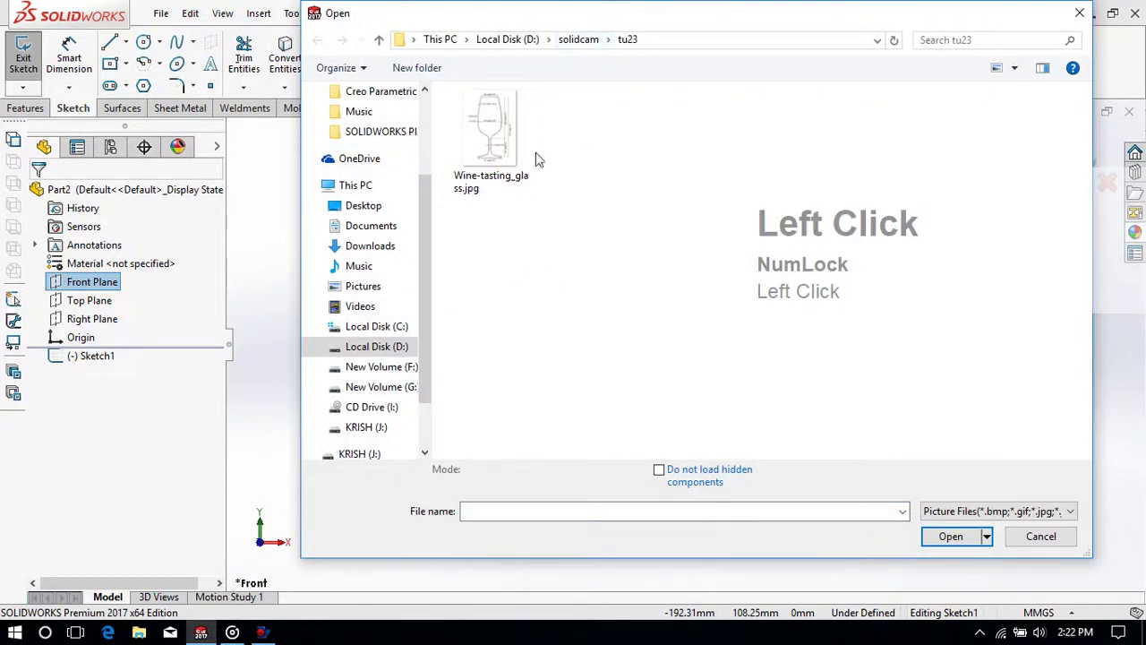
click(499, 154)
Step: Check the reference image placement and accept it in the Sketch Picture panel
scroll(up, 3)
scroll(down, 3)
scroll(up, 3)
scroll(down, 3)
scroll(up, 3)
scroll(down, 3)
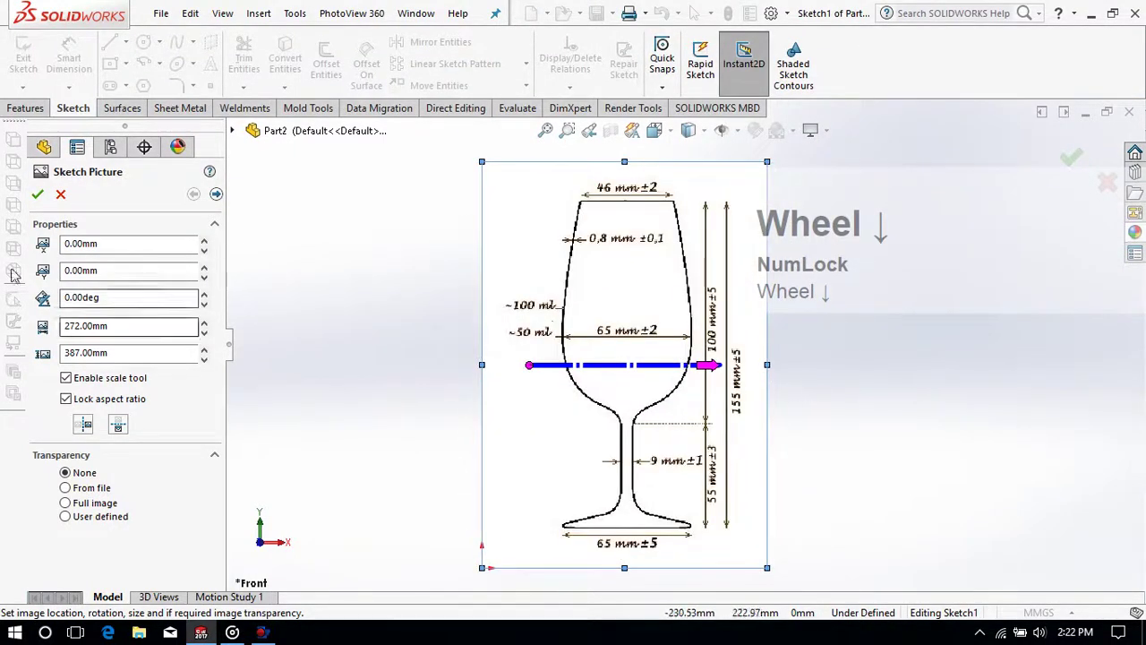
click(42, 205)
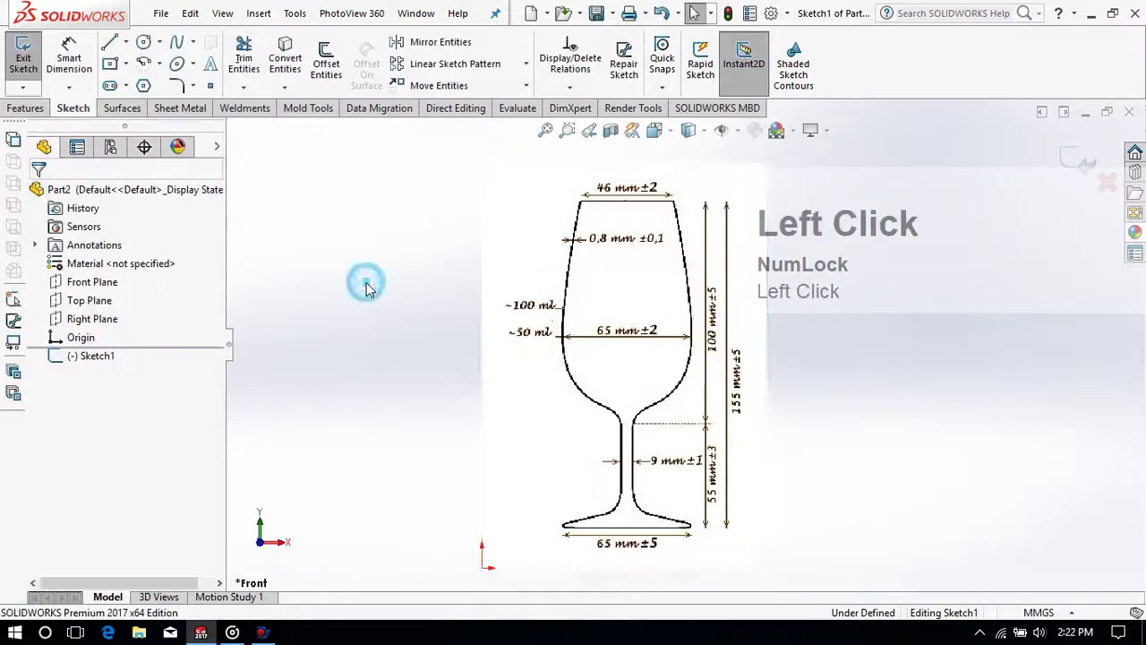
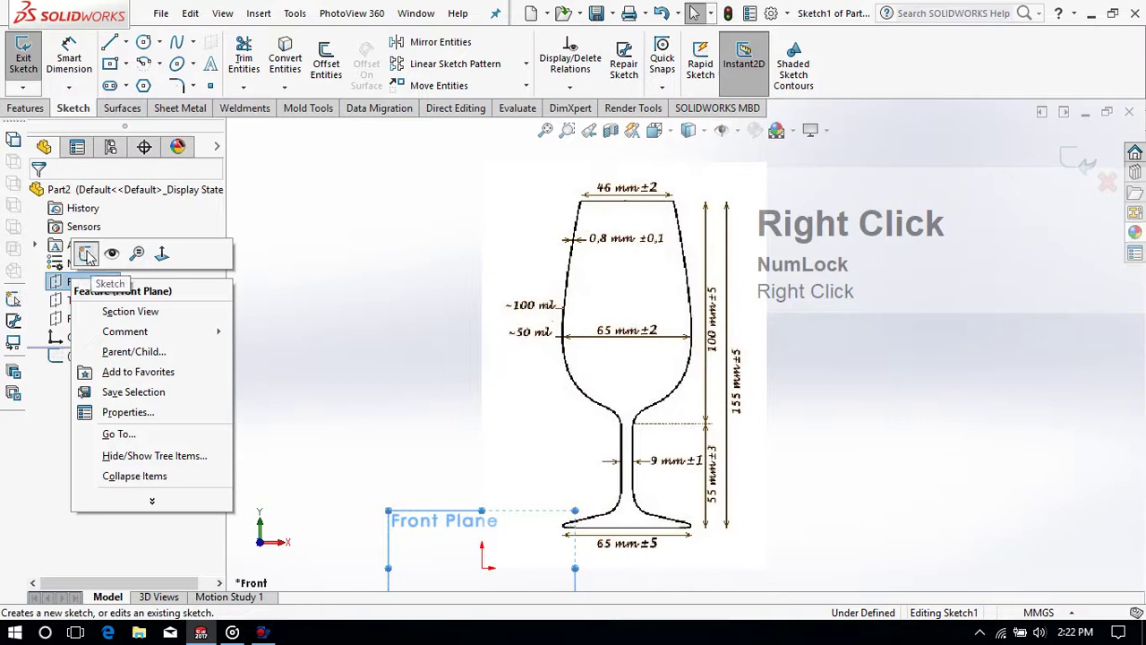
Step: Draw a vertical line up from the origin and dimension it to 155 mm
click(98, 253)
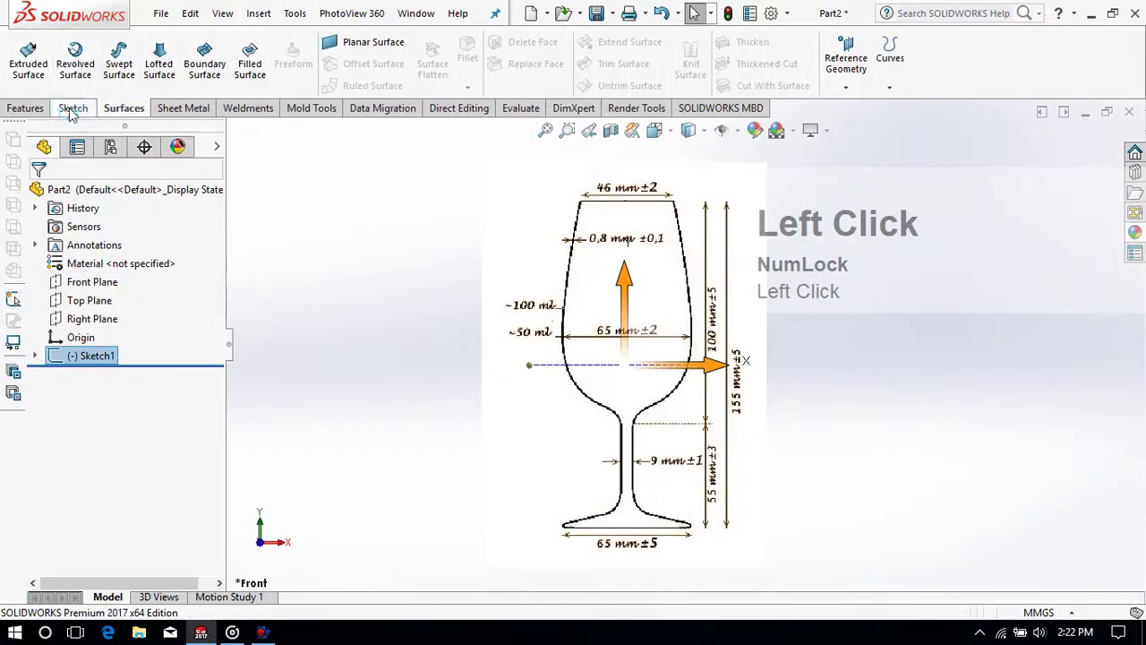
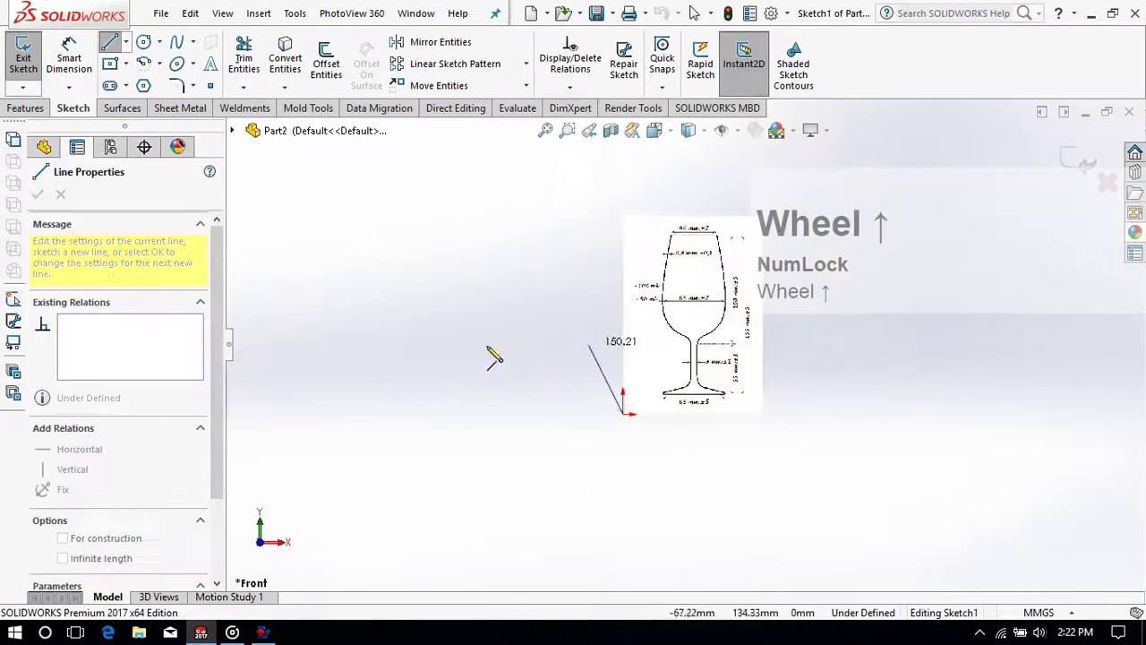
scroll(down, 3)
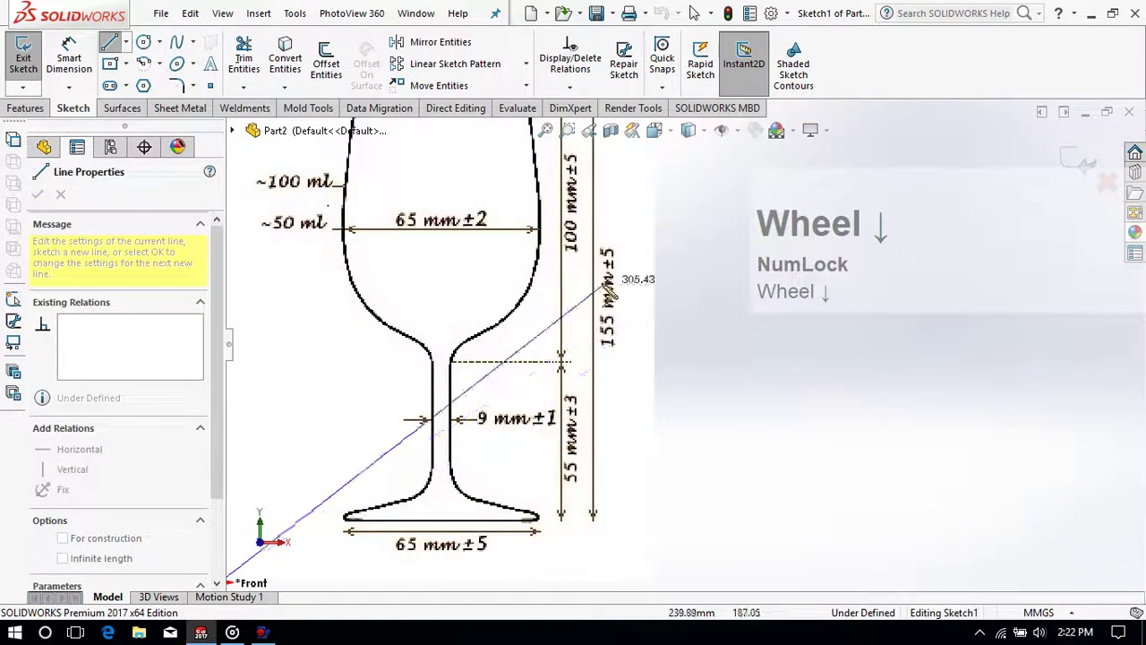
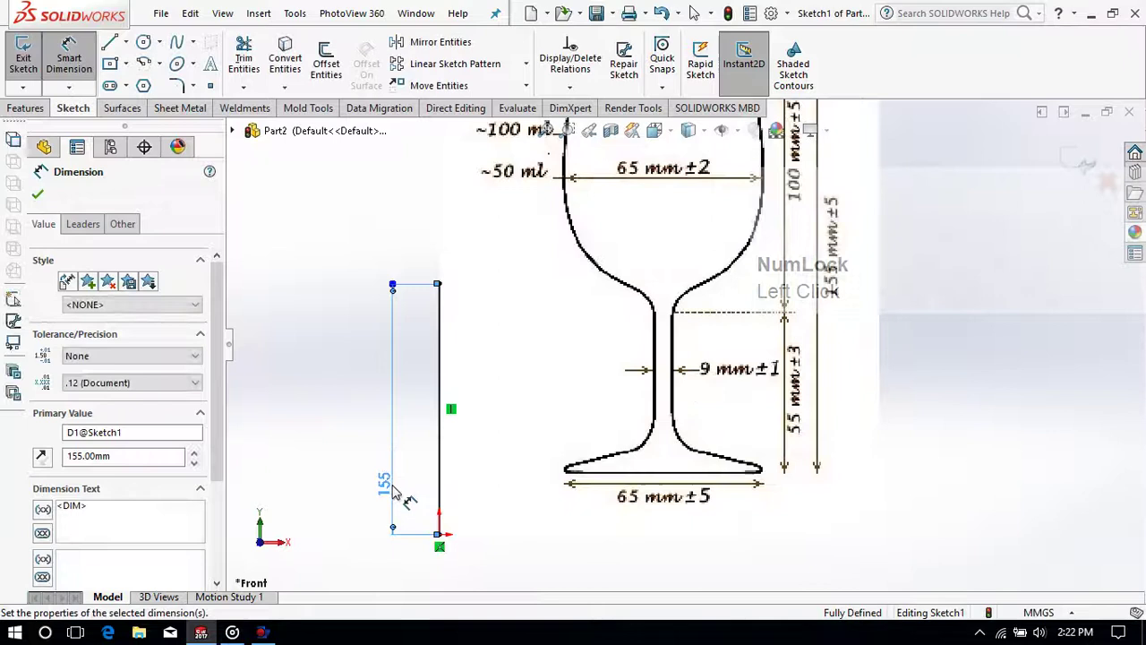
scroll(up, 3)
click(336, 438)
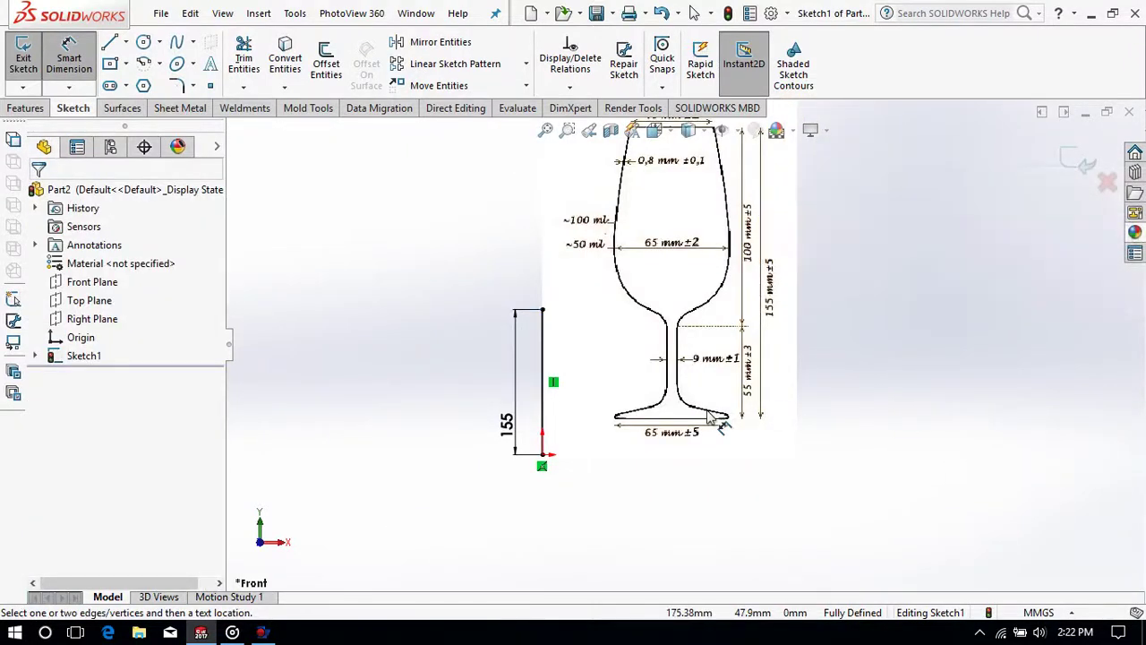
Step: Add a 65 mm horizontal midpoint line at the base of the 155 mm line and exit Sketch1
scroll(down, 3)
scroll(up, 3)
scroll(down, 3)
scroll(up, 3)
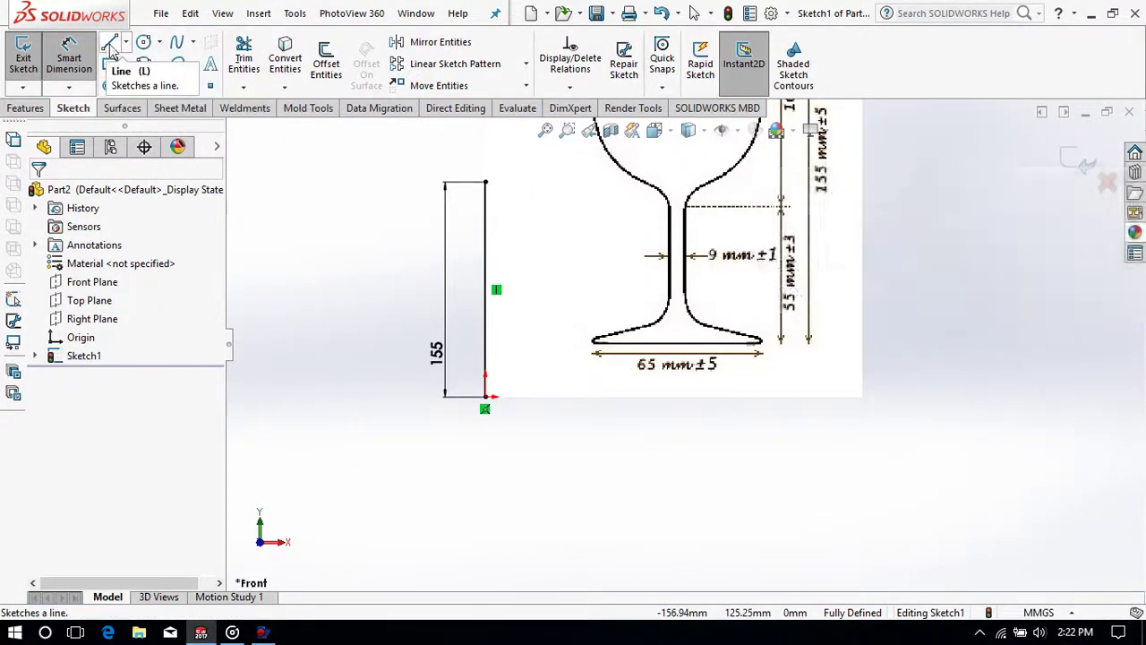
click(132, 47)
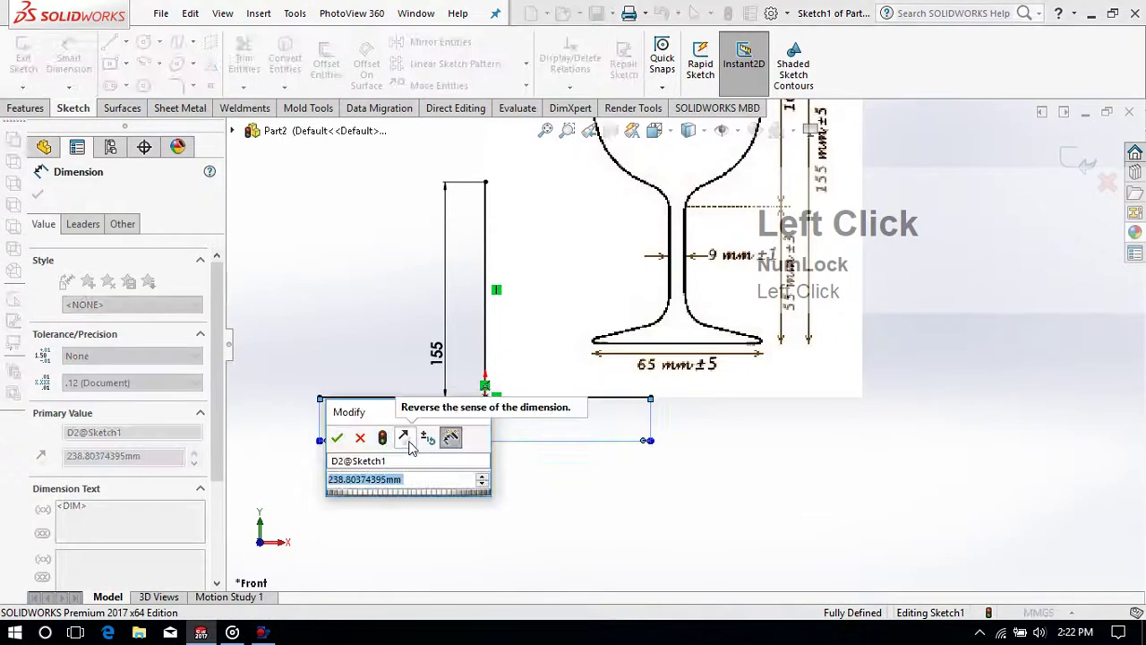
click(409, 503)
scroll(up, 3)
click(1068, 169)
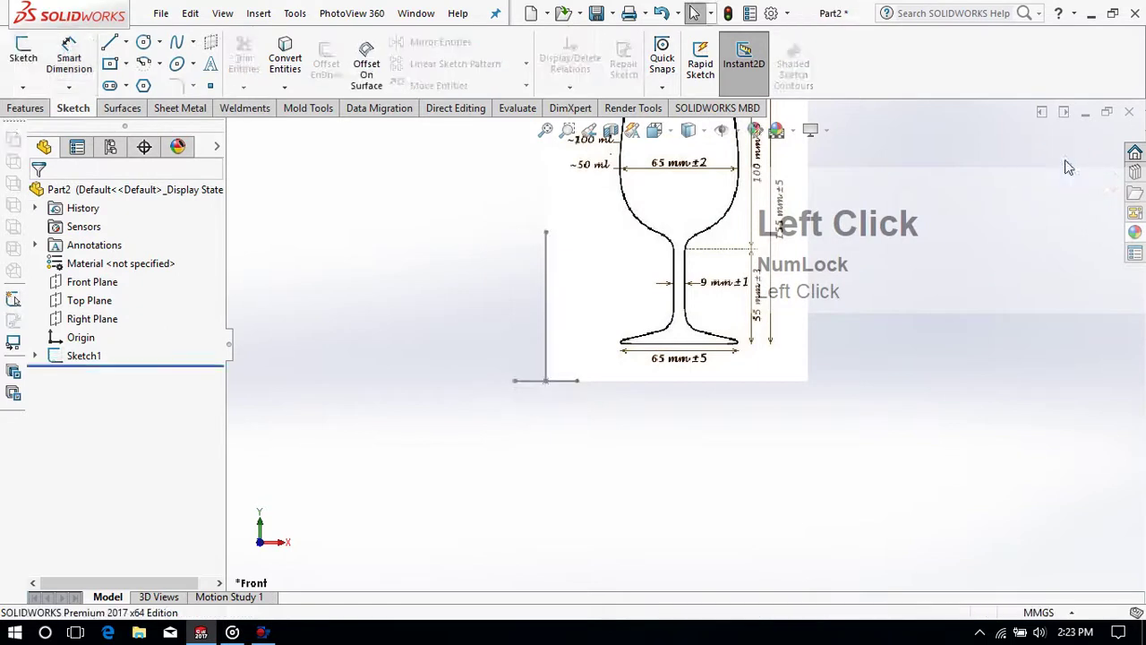
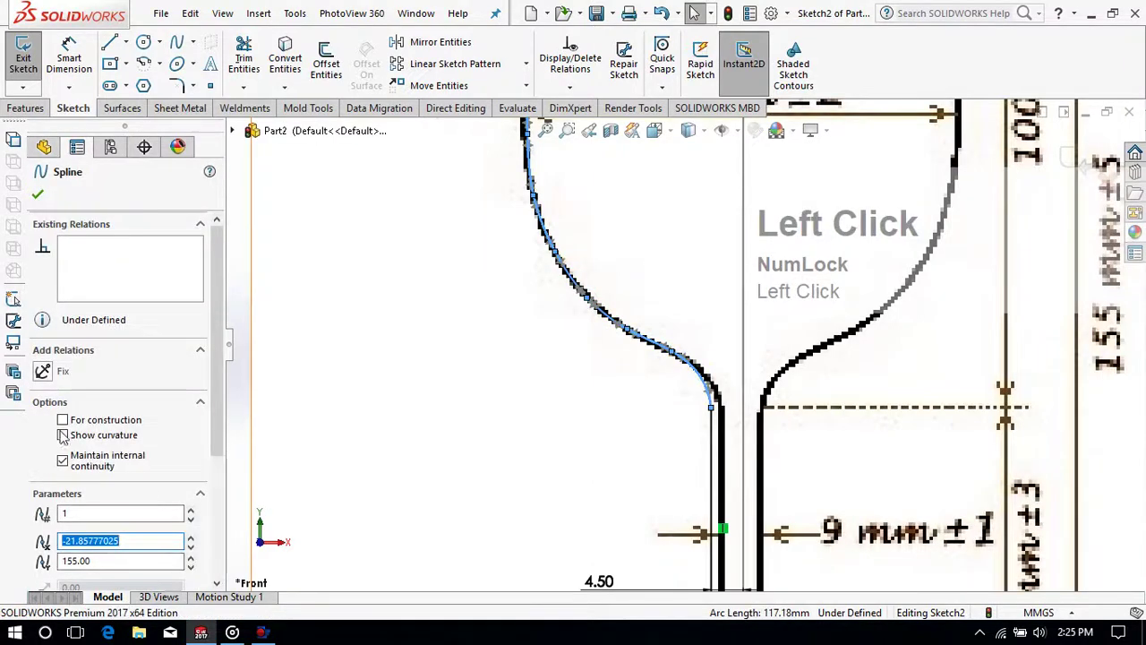
Step: Zoom on the glass-profile spline to judge its curvature comb against the outline
scroll(up, 3)
scroll(down, 3)
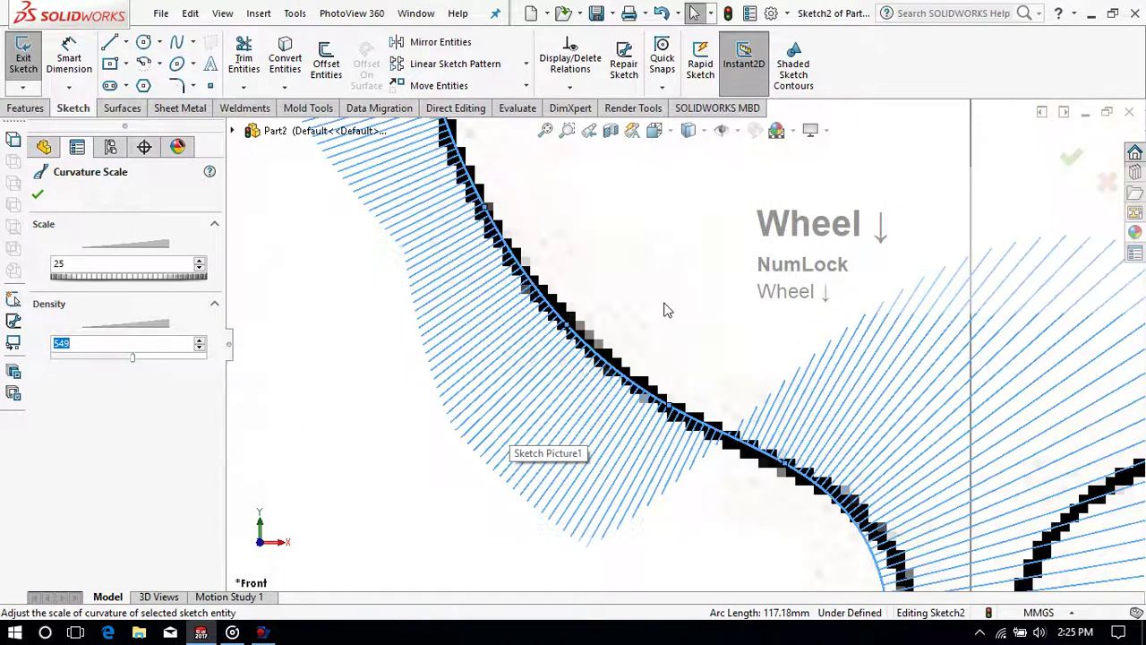
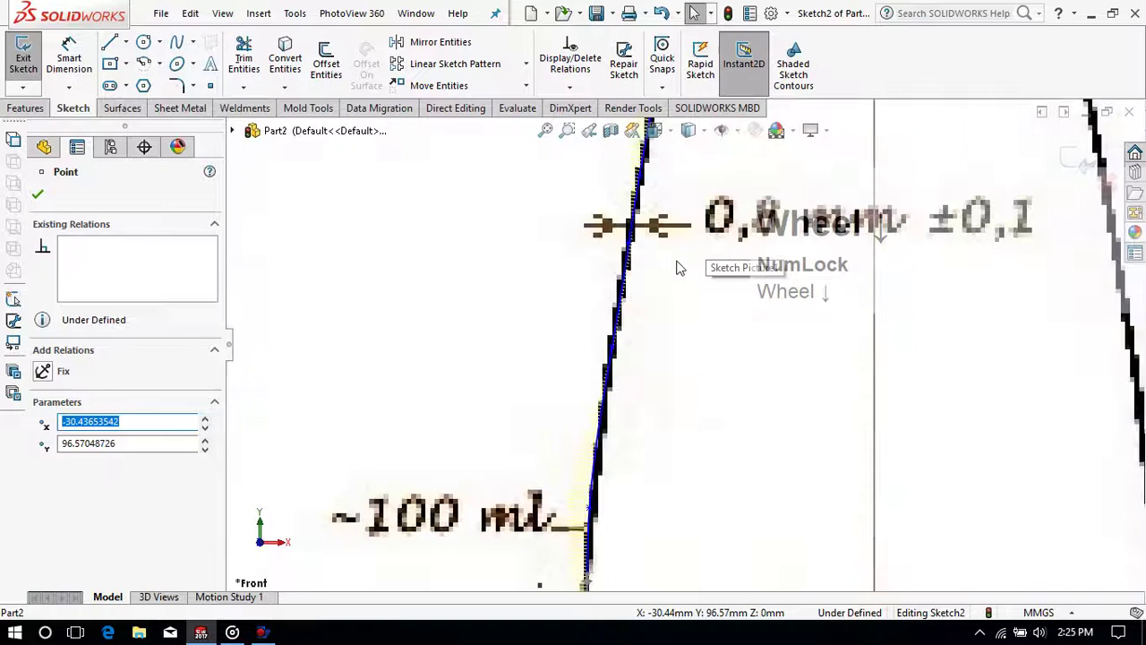
Step: Drag spline points so the curve hugs the glass outline from bowl down to stem
drag(617, 352, 610, 390)
scroll(up, 3)
scroll(down, 3)
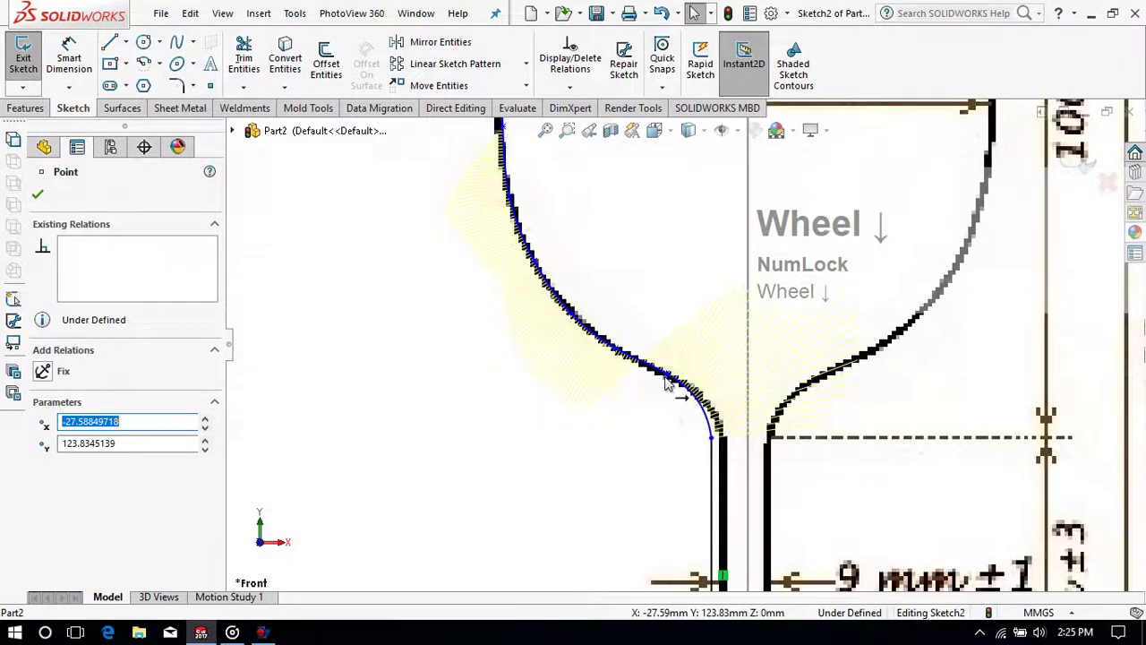
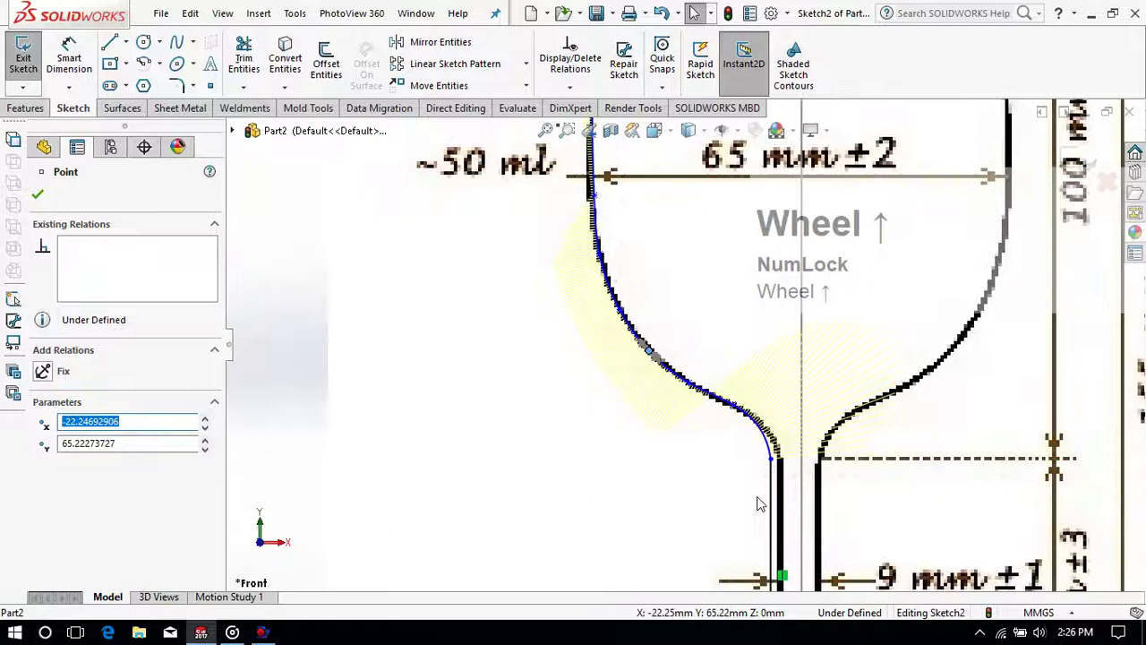
scroll(down, 3)
scroll(up, 3)
scroll(down, 3)
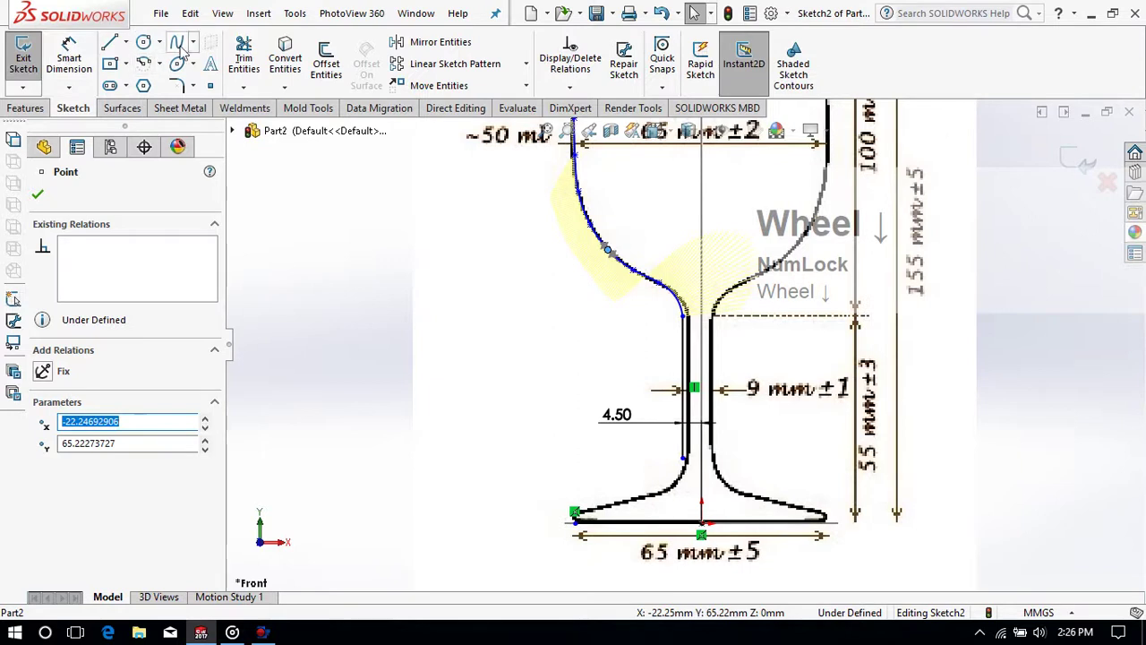
click(186, 48)
scroll(down, 3)
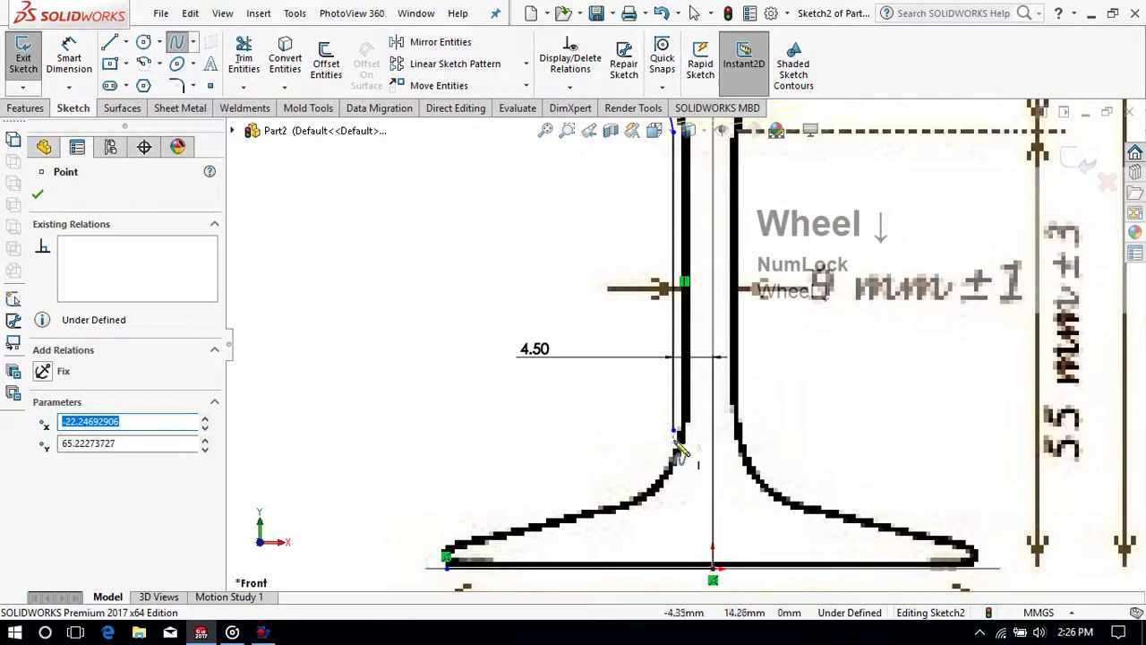
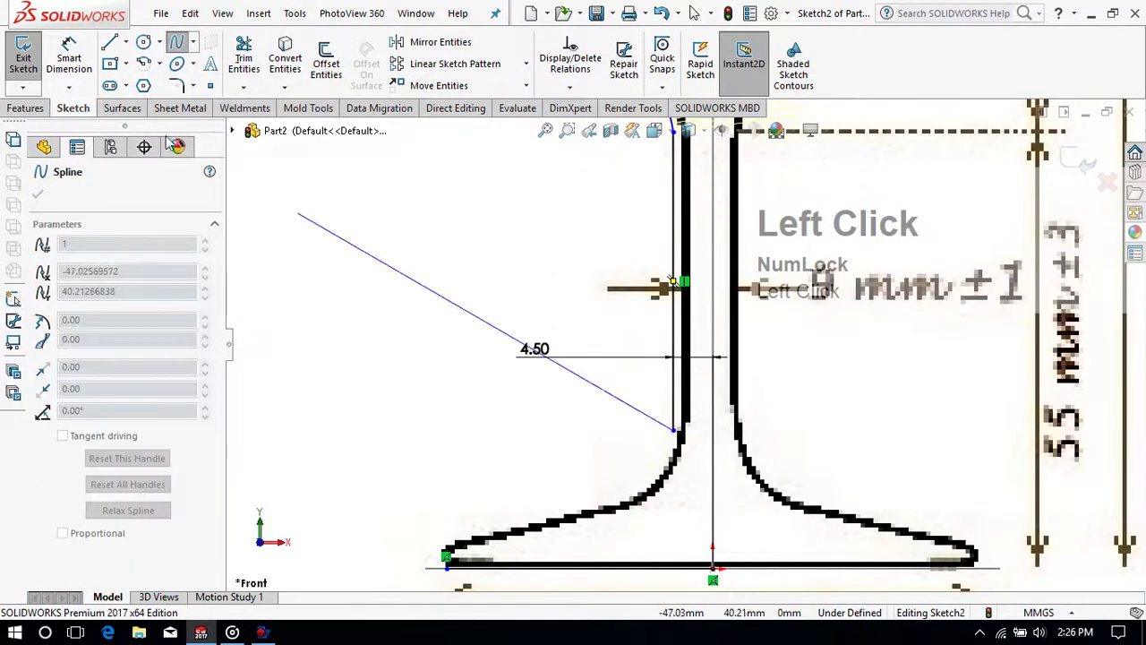
Step: Trace the foot flare with spline points ending at the base's outer edge
scroll(down, 3)
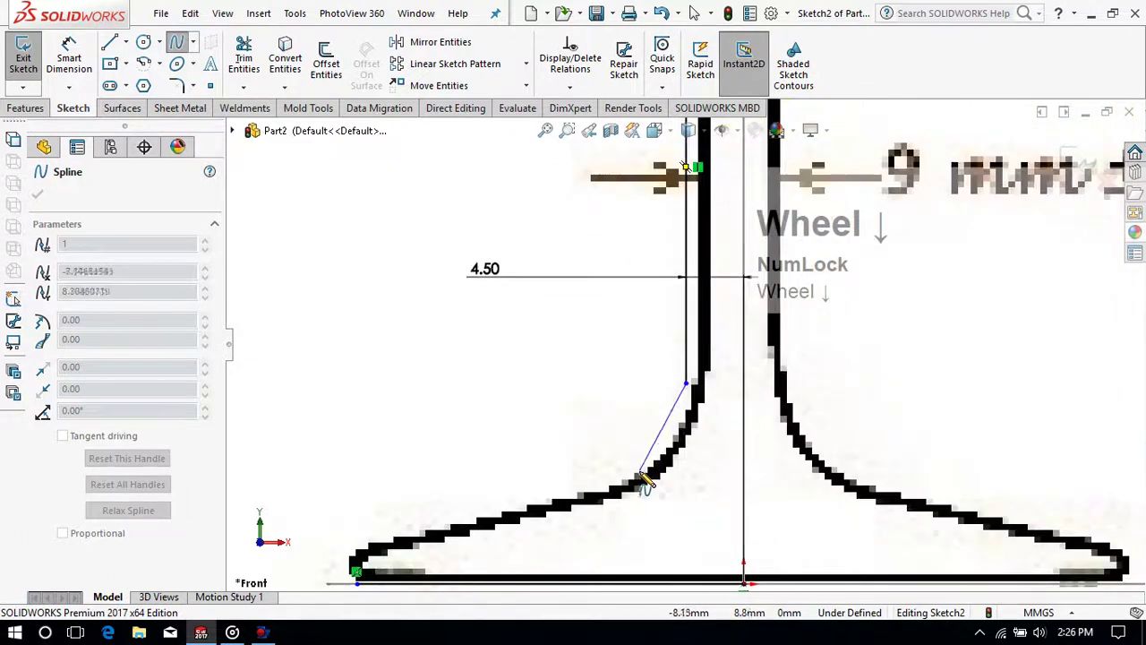
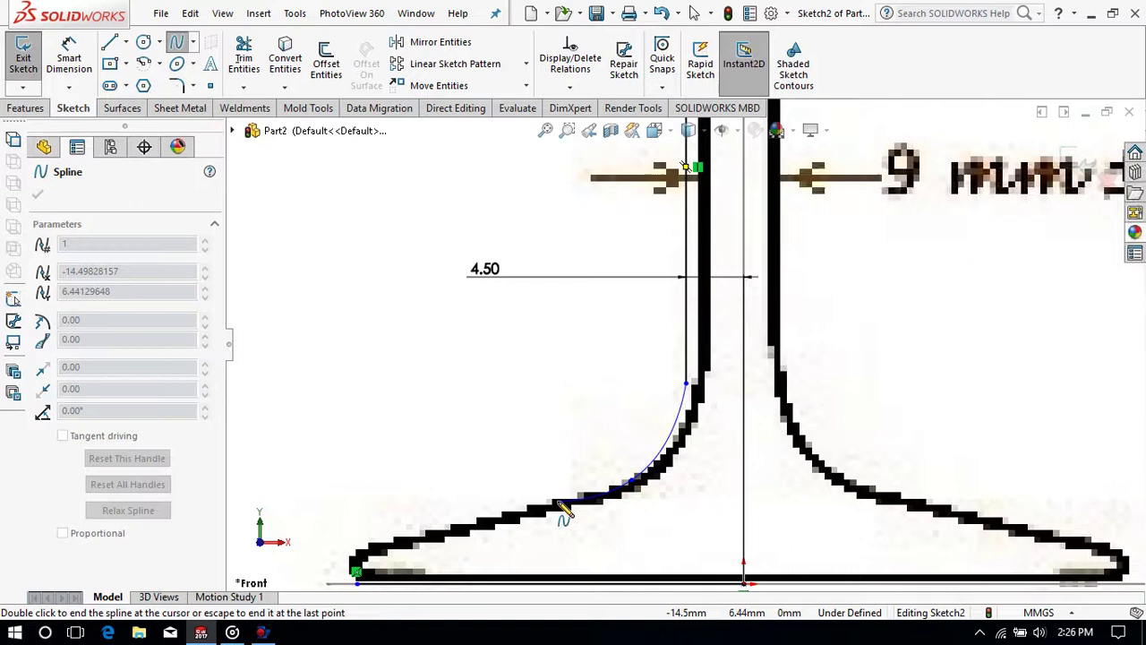
click(557, 517)
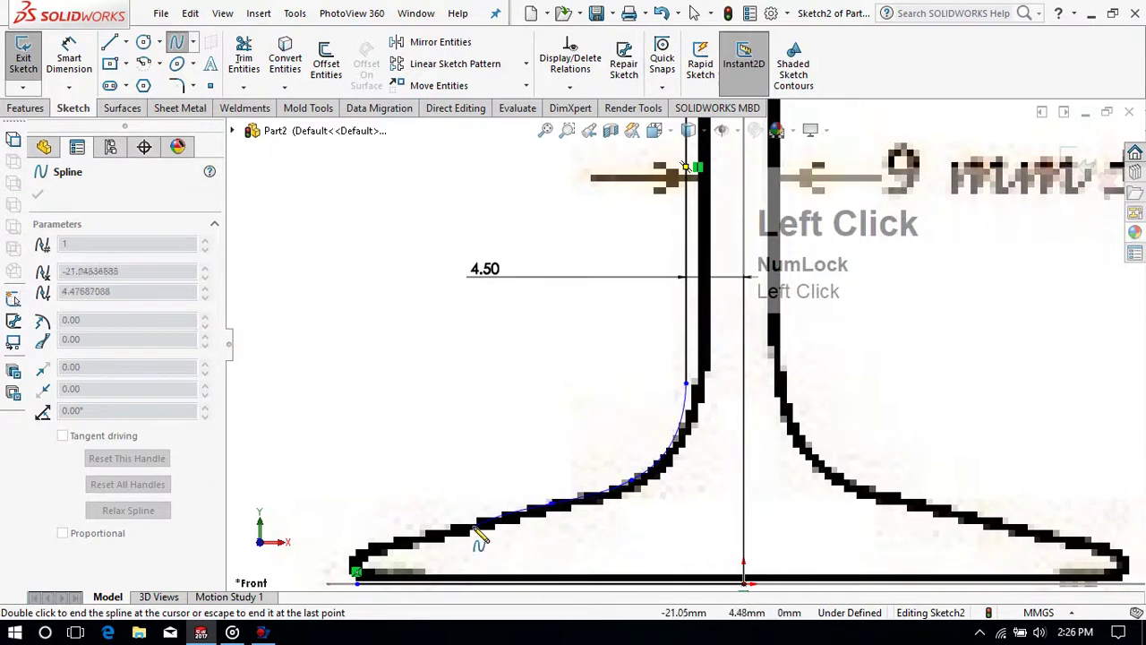
click(506, 534)
scroll(down, 3)
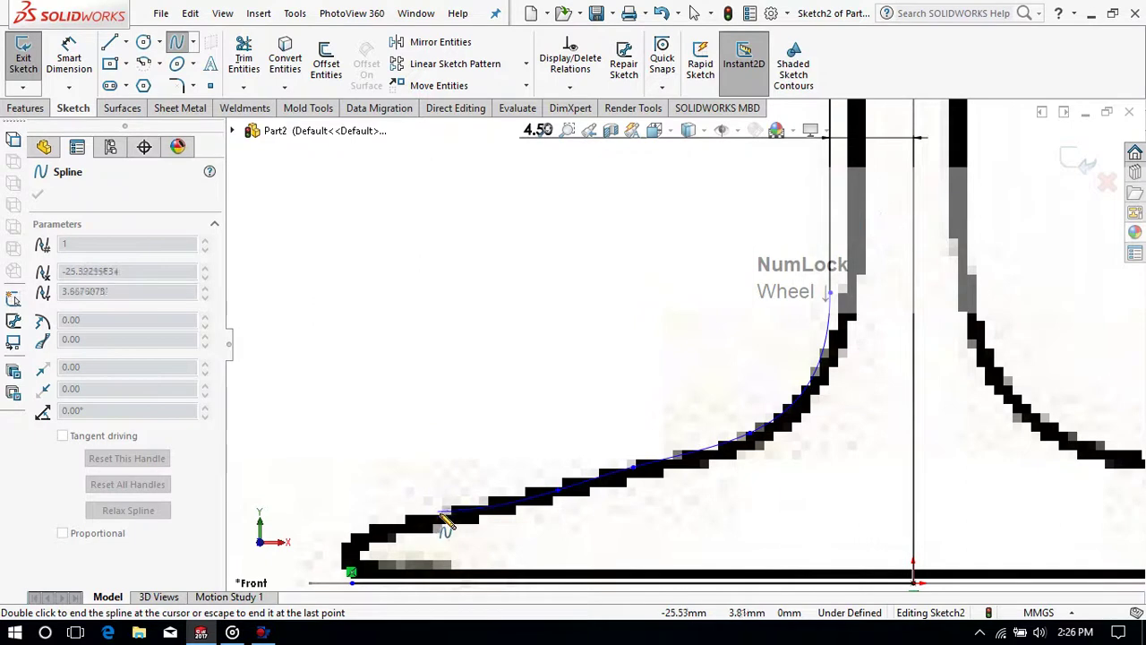
click(448, 529)
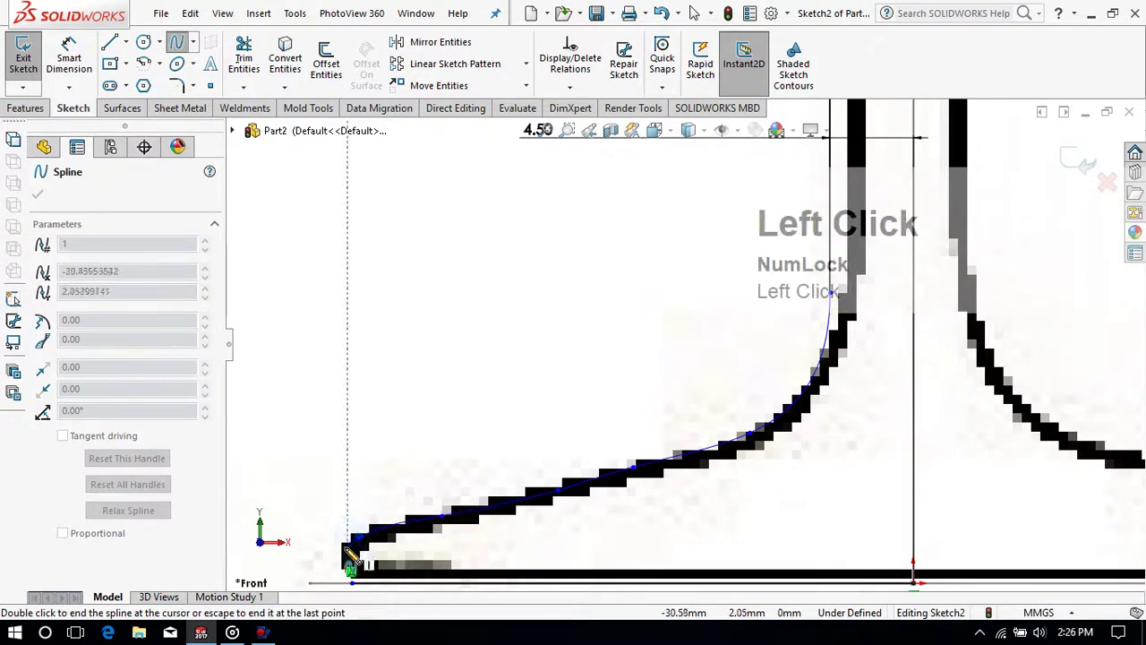
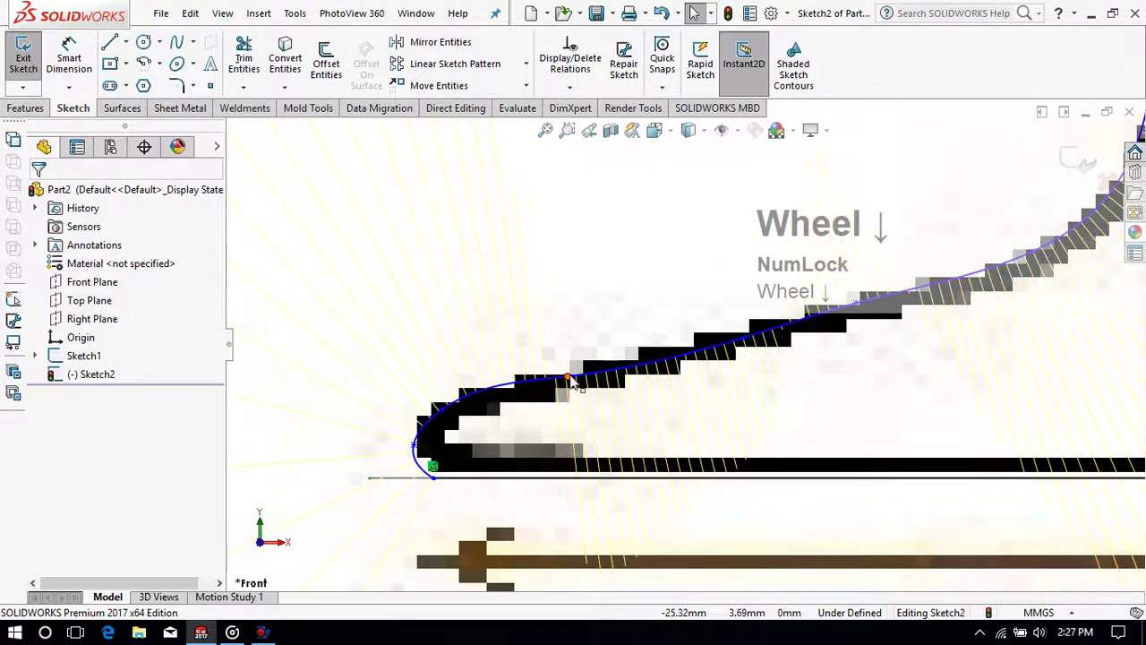
Step: Drag the foot spline's points onto the picture's base-flare contour
drag(421, 450, 658, 366)
scroll(up, 3)
scroll(down, 3)
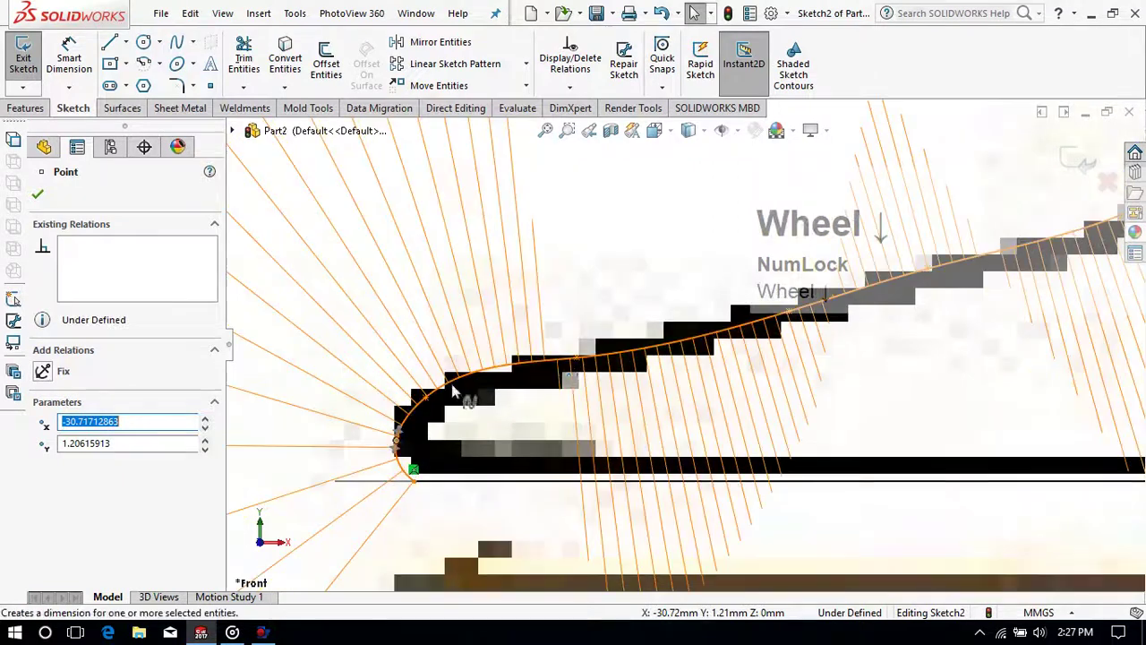
drag(435, 402, 827, 339)
scroll(up, 3)
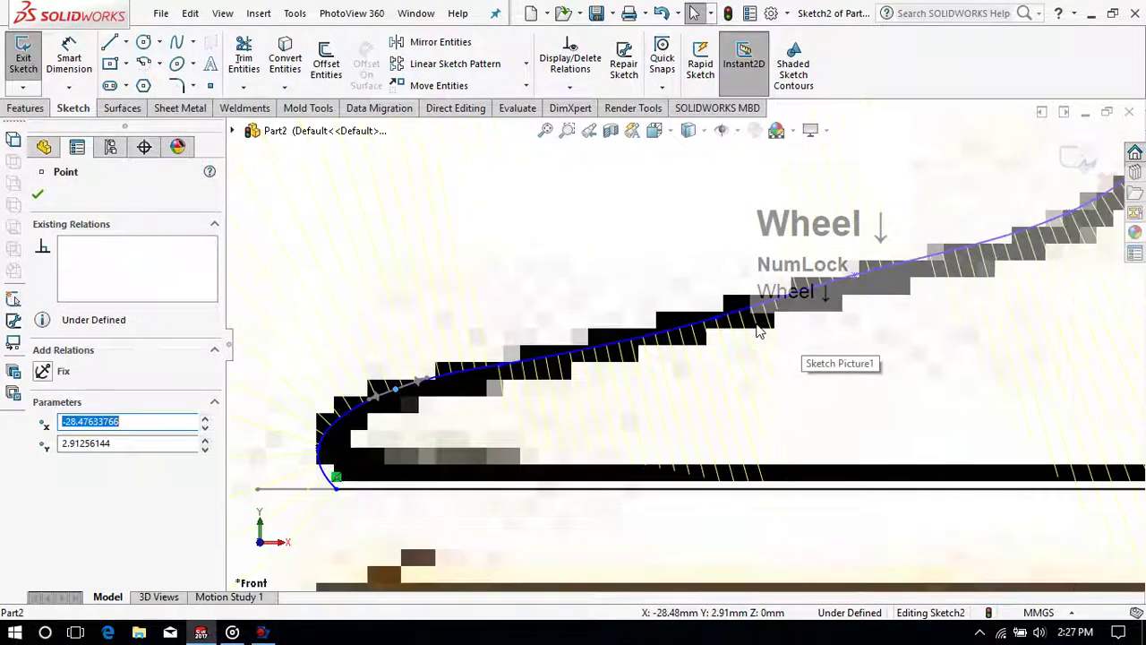
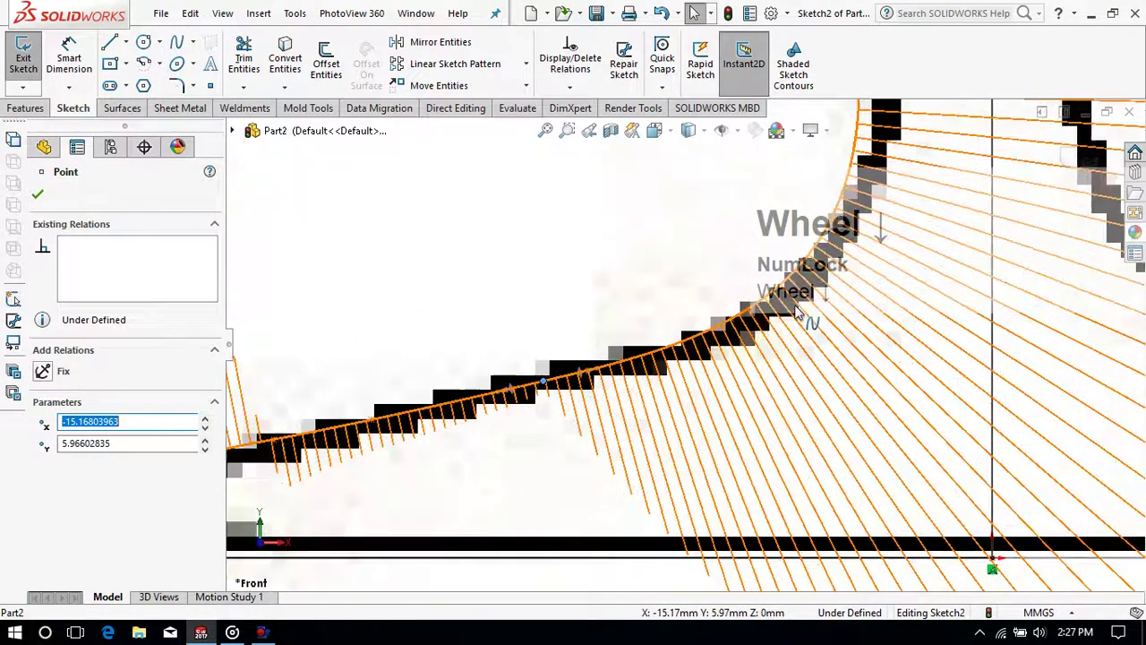
Step: Zoom along the profile to check Sketch2 traces the glass from bowl to foot
scroll(up, 3)
scroll(up, 3)
scroll(down, 3)
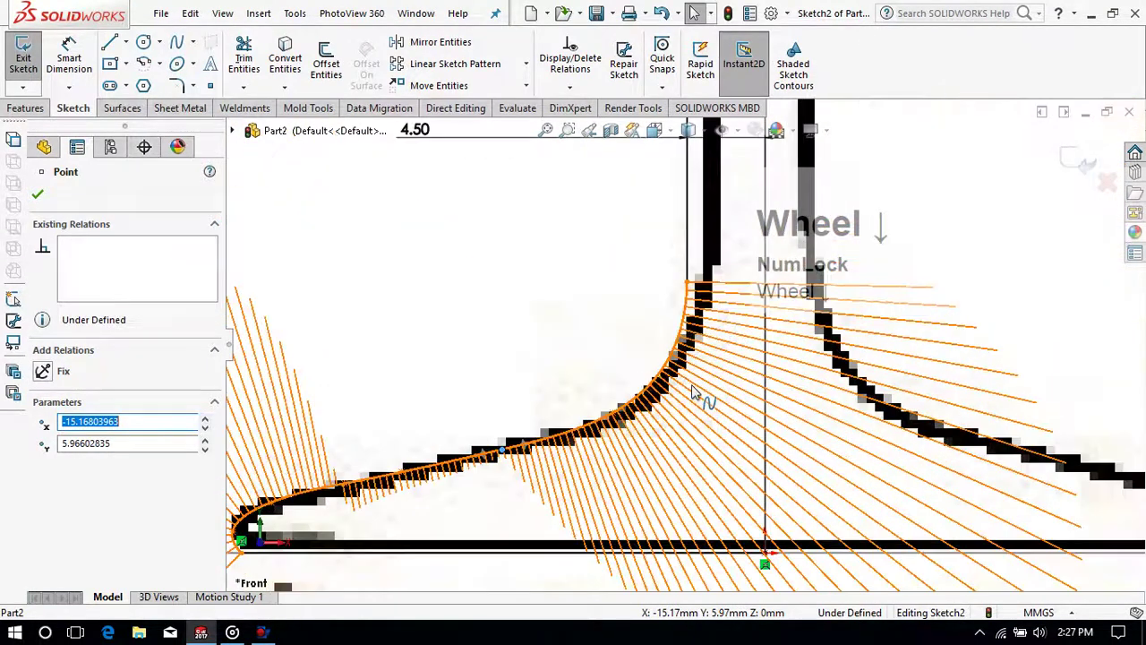
scroll(up, 3)
scroll(up, 3)
scroll(down, 3)
scroll(up, 3)
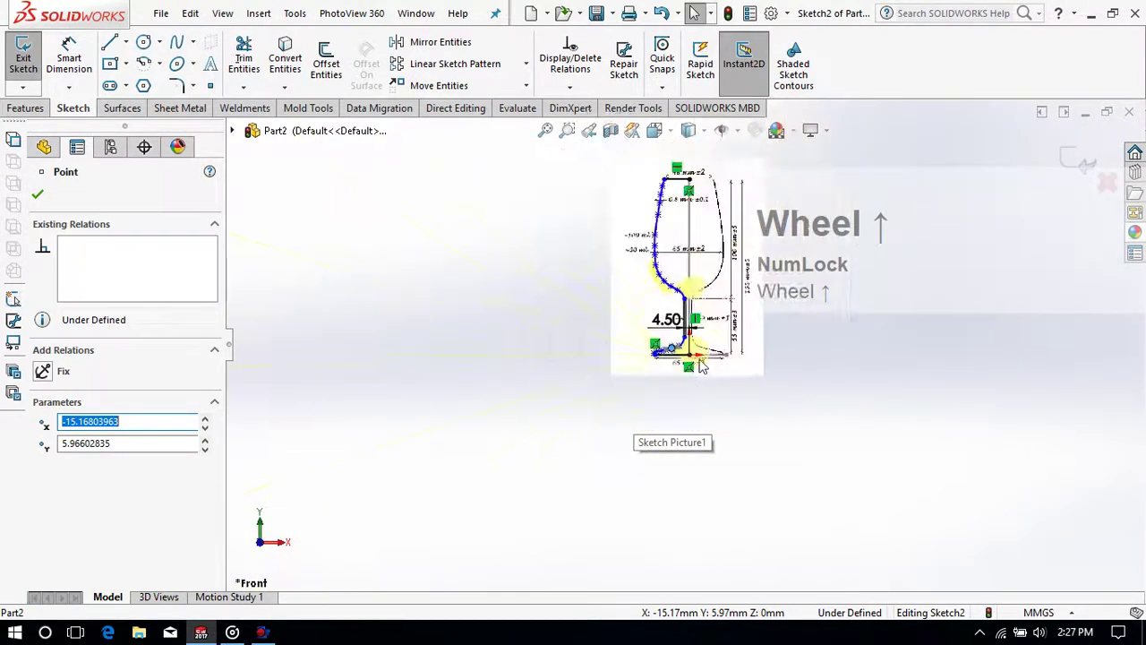
scroll(up, 3)
Step: Close the bottom of the glass profile with a straight line along the base
click(42, 198)
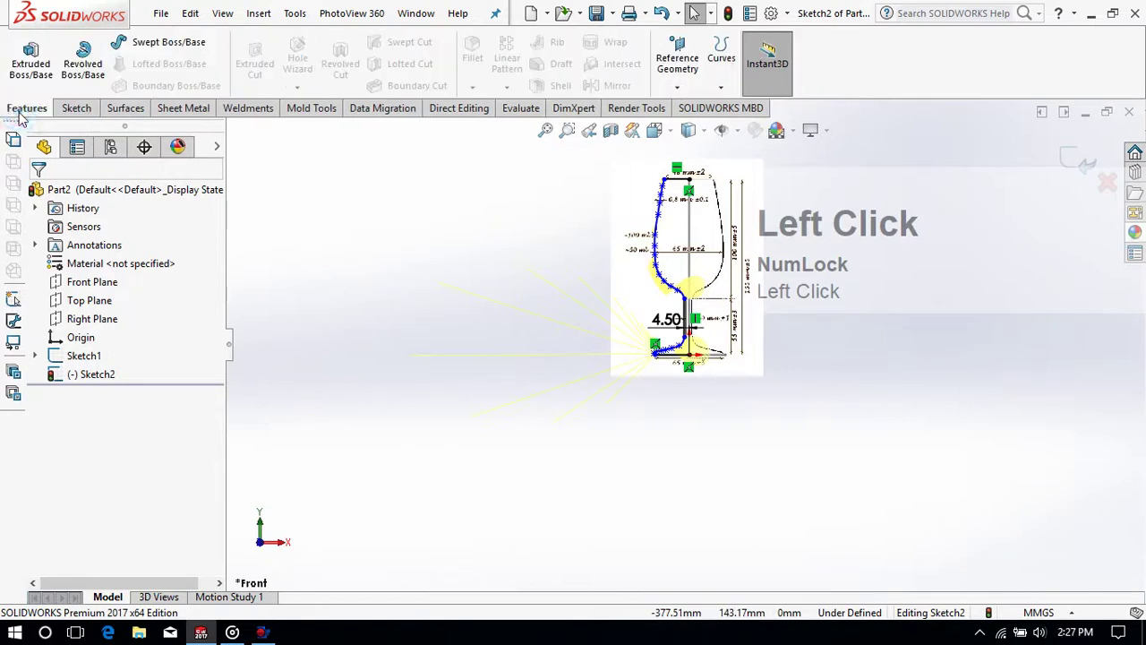
scroll(down, 3)
click(757, 363)
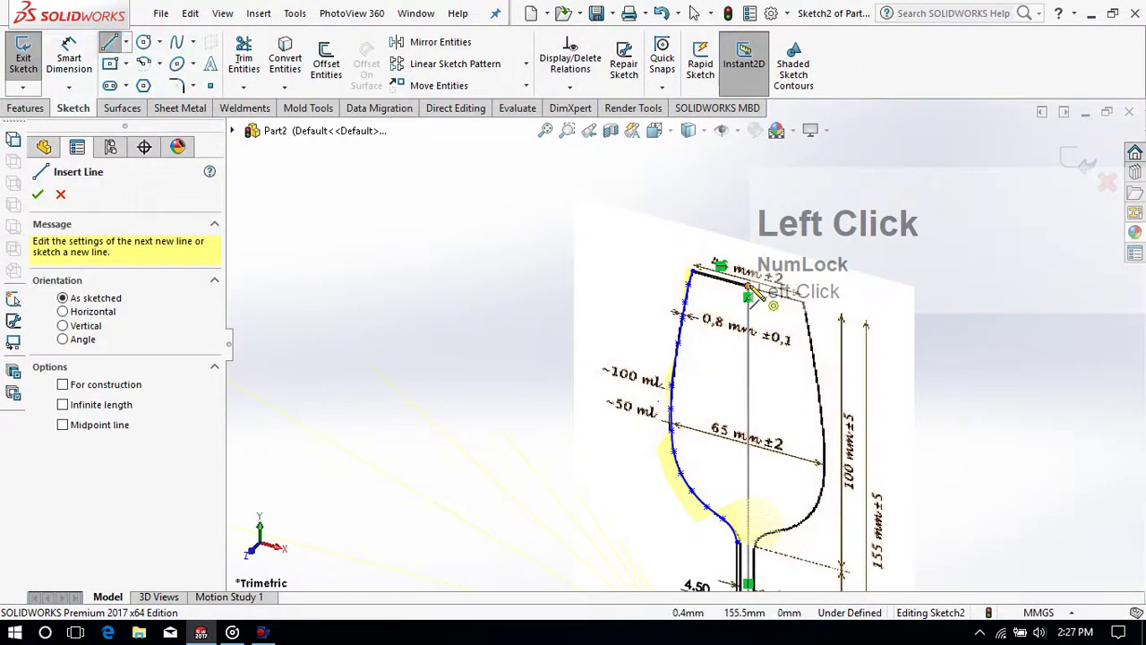
scroll(up, 3)
scroll(down, 3)
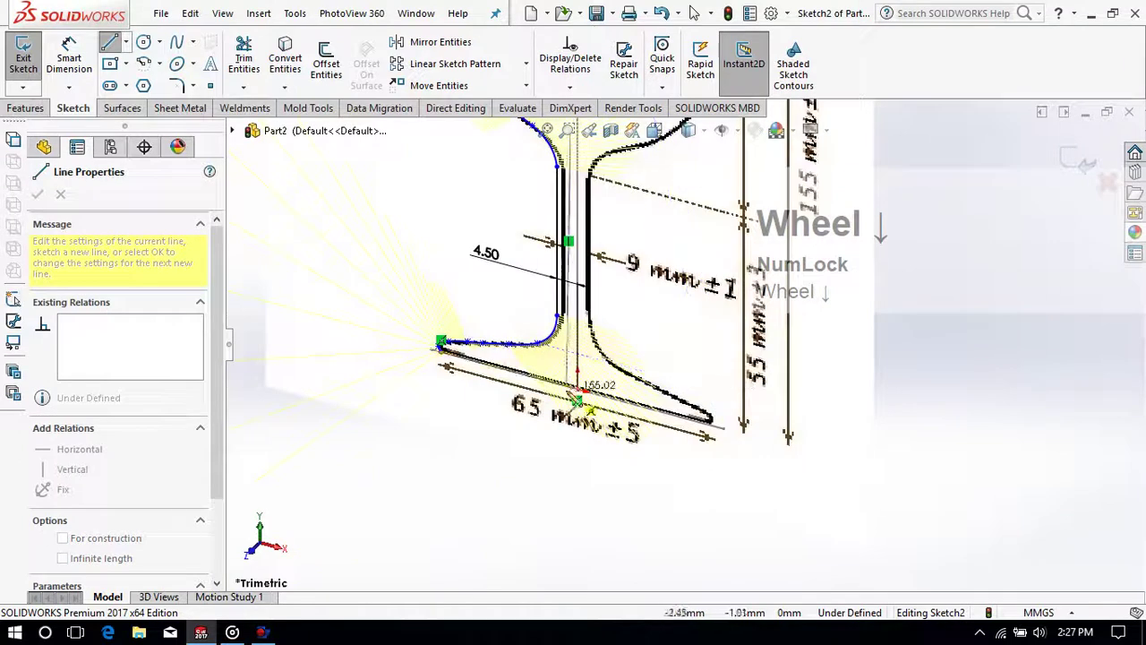
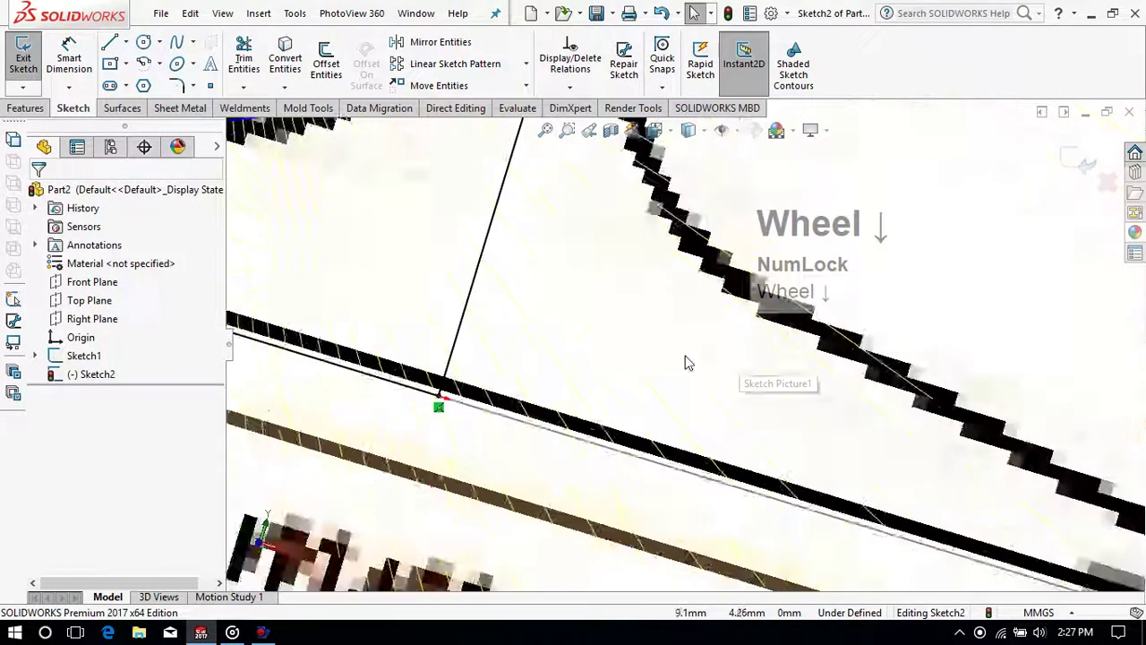
scroll(up, 3)
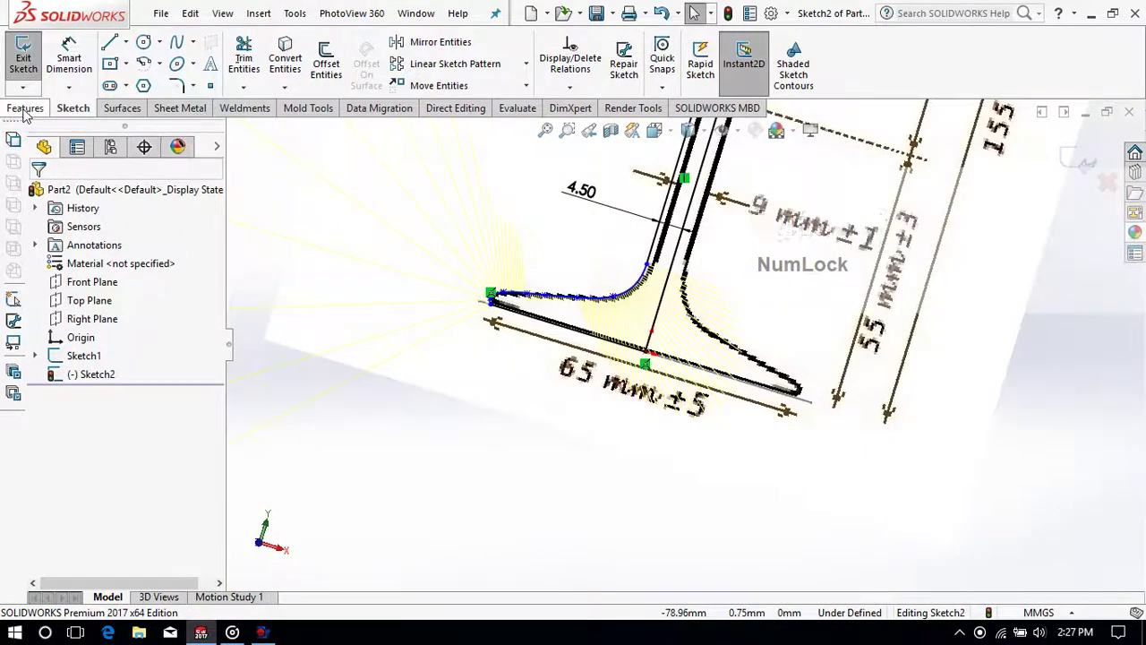
scroll(down, 3)
Step: Revolve the profile 360° around the 155 mm vertical line into a solid glass
click(739, 337)
scroll(down, 3)
middle_click(722, 435)
scroll(up, 3)
click(44, 203)
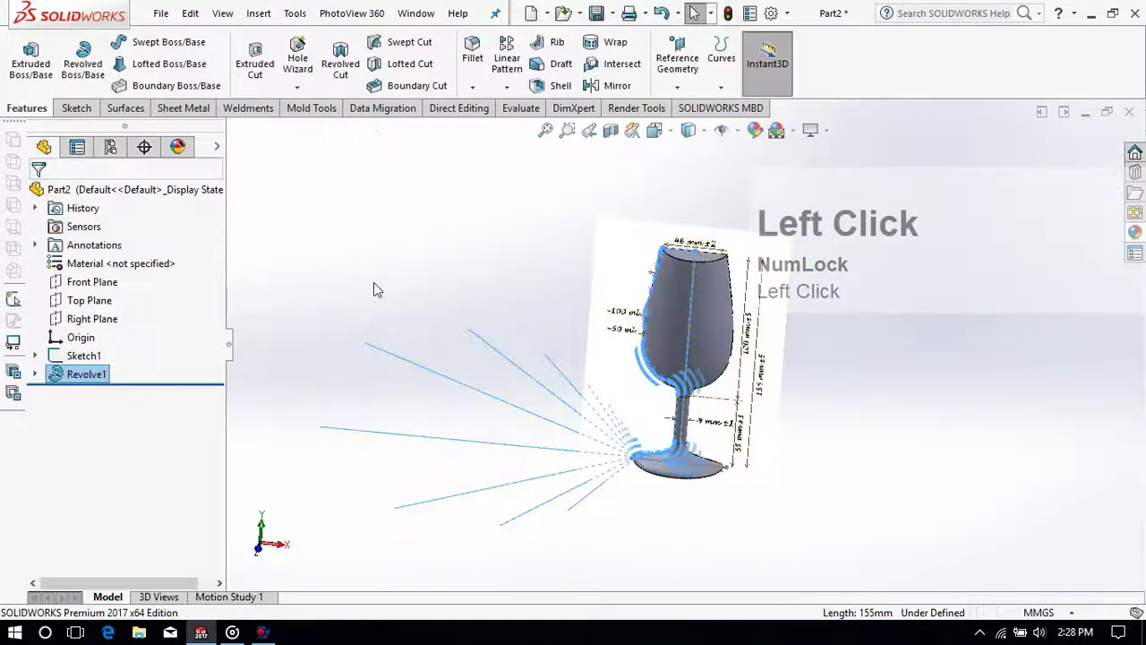
Step: Inspect the revolved glass with surface curvature coloring from the Evaluate commands
drag(428, 336, 653, 133)
click(654, 133)
scroll(down, 3)
scroll(up, 3)
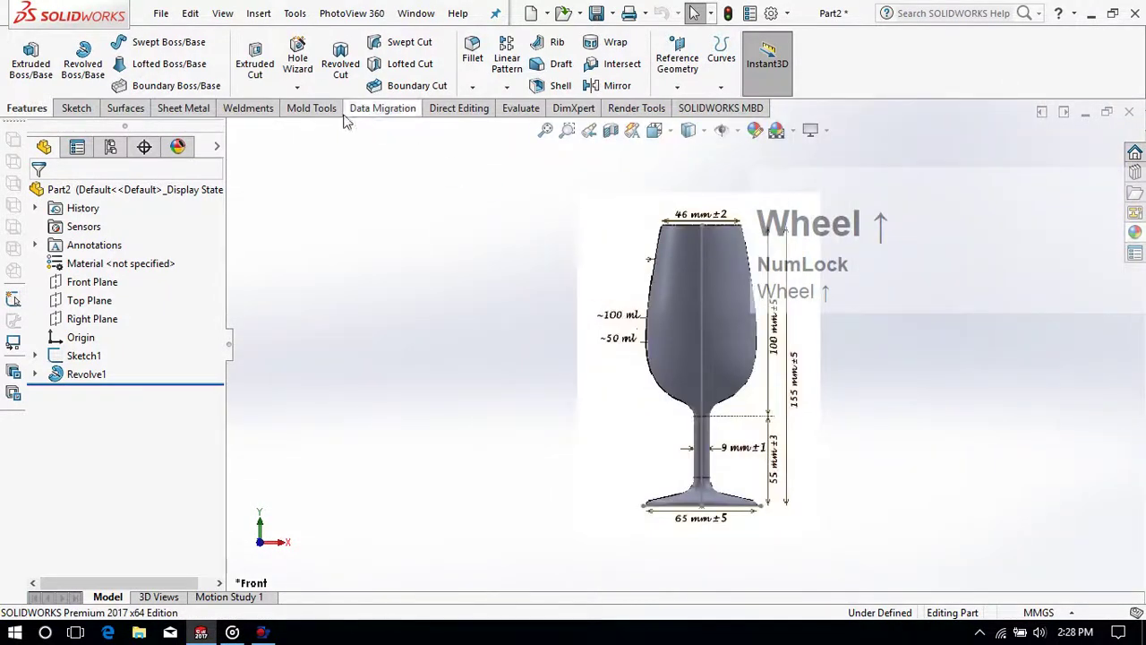
click(520, 112)
scroll(down, 3)
scroll(up, 3)
scroll(down, 3)
scroll(up, 3)
Step: Reopen the Sketch2 profile for editing
click(456, 89)
scroll(down, 3)
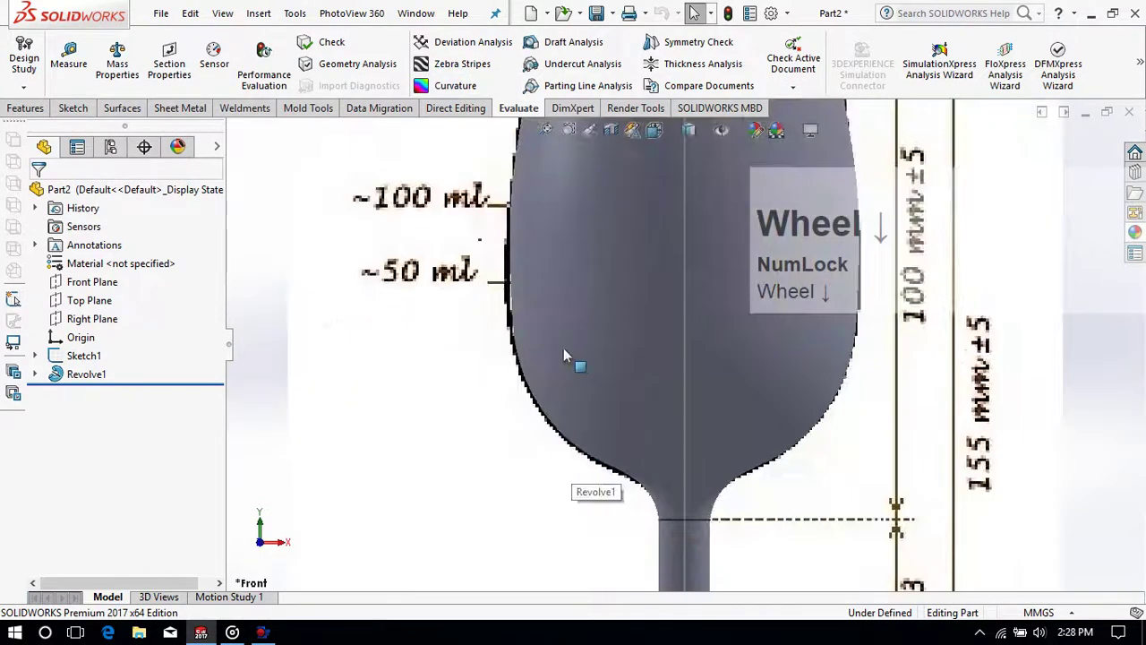
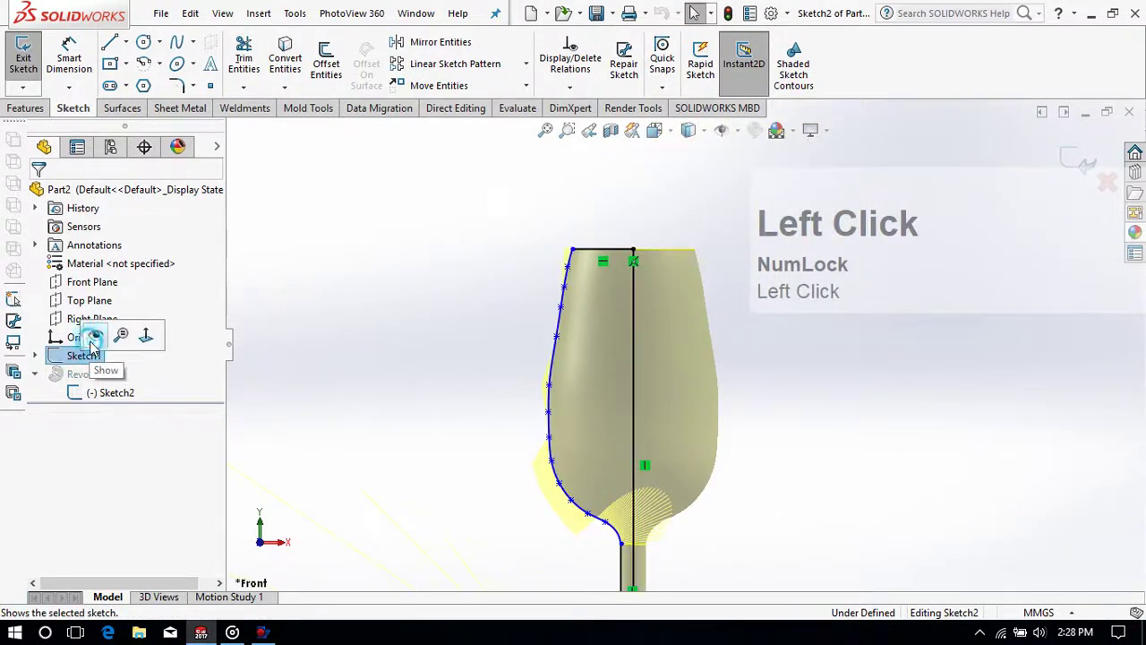
Step: Drag two bowl spline points in Sketch2 onto the reference picture's glass outline
scroll(down, 3)
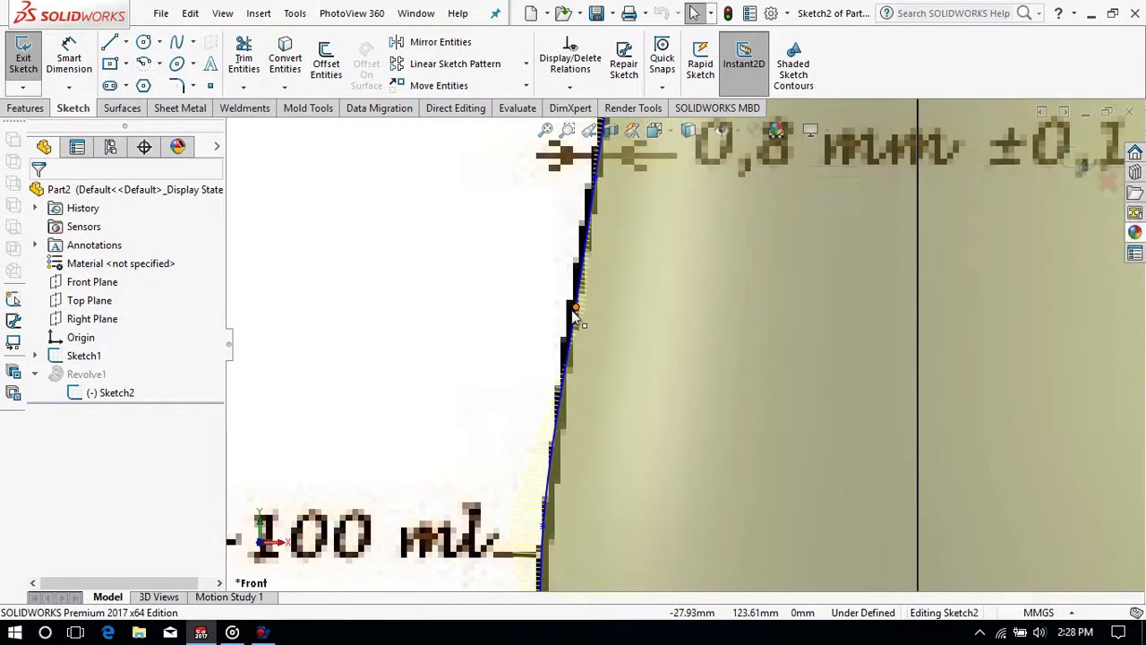
scroll(up, 3)
drag(629, 331, 627, 322)
scroll(up, 3)
scroll(down, 3)
drag(629, 292, 655, 378)
Step: Zoom over the adjusted profile to check the fit, then orbit the rebuilt glass in 3D
scroll(up, 3)
scroll(down, 3)
scroll(up, 3)
scroll(down, 3)
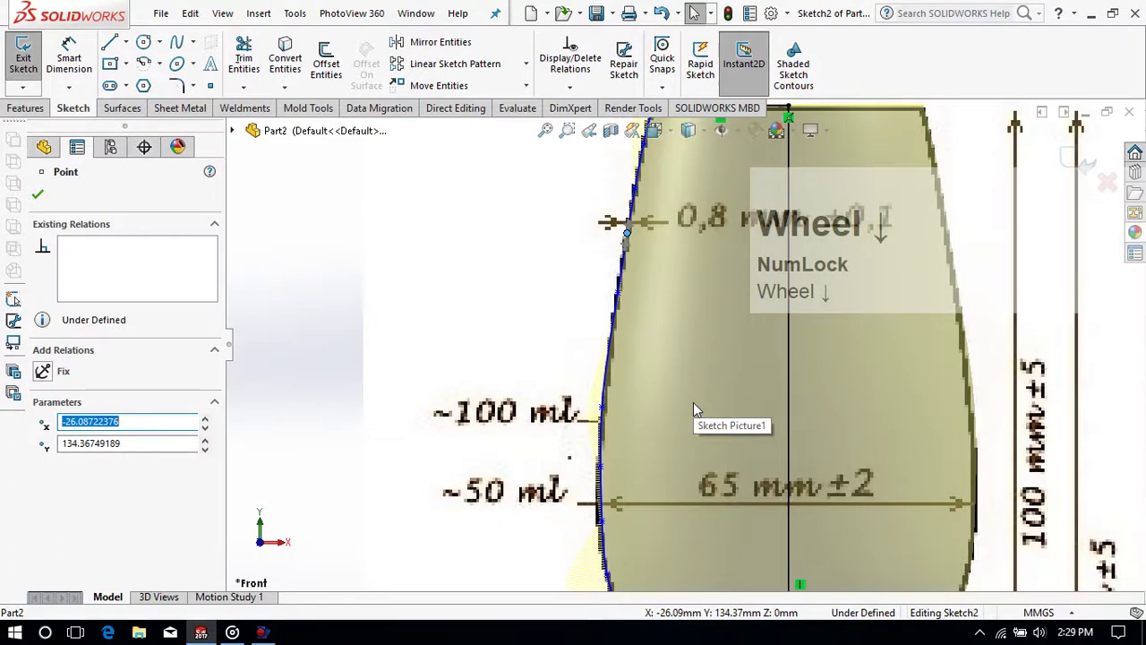
scroll(up, 3)
scroll(down, 3)
scroll(down, 3)
scroll(up, 3)
scroll(up, 3)
scroll(down, 3)
scroll(up, 3)
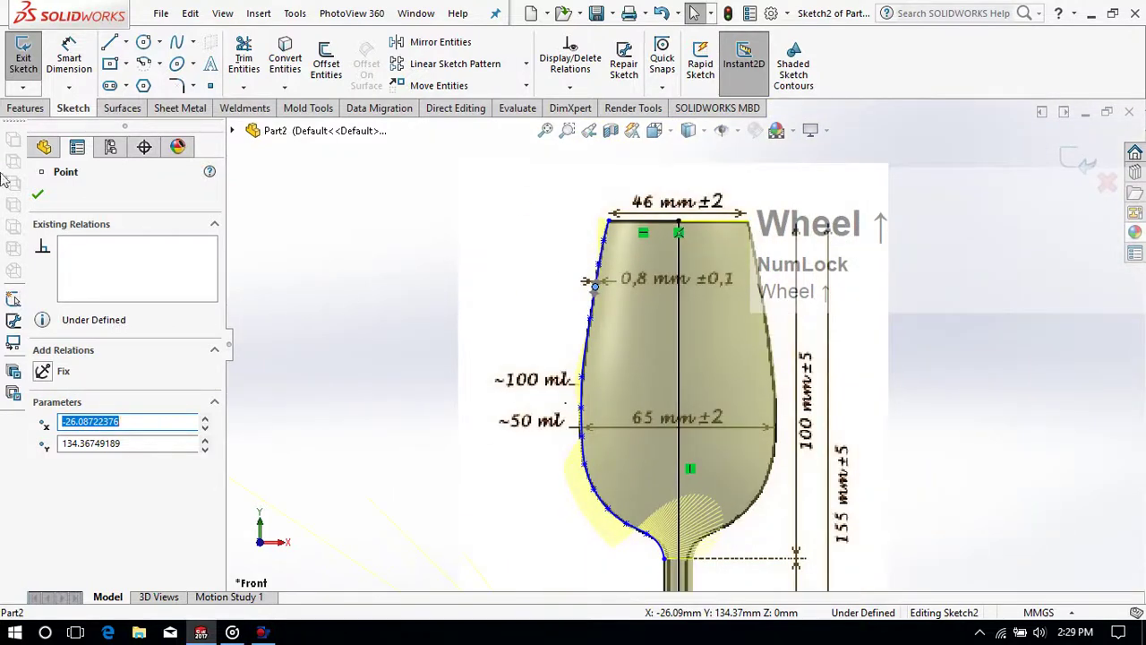
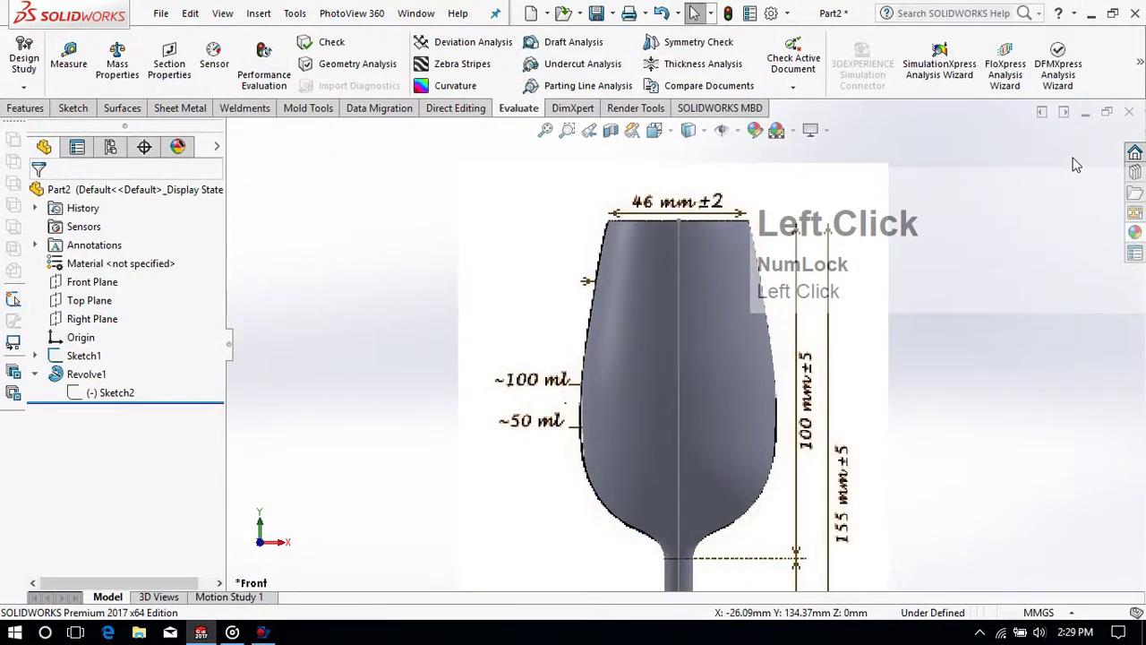
middle_click(396, 321)
Step: Reposition two Sketch2 outline points onto the pictured glass edge near the lower bowl
scroll(up, 3)
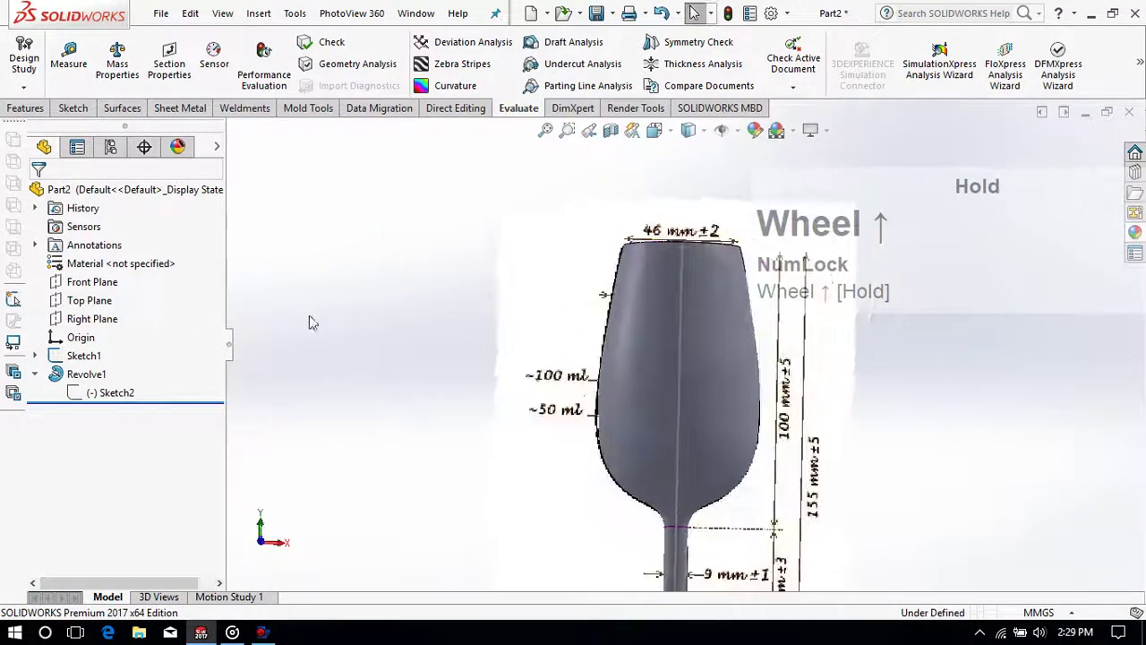
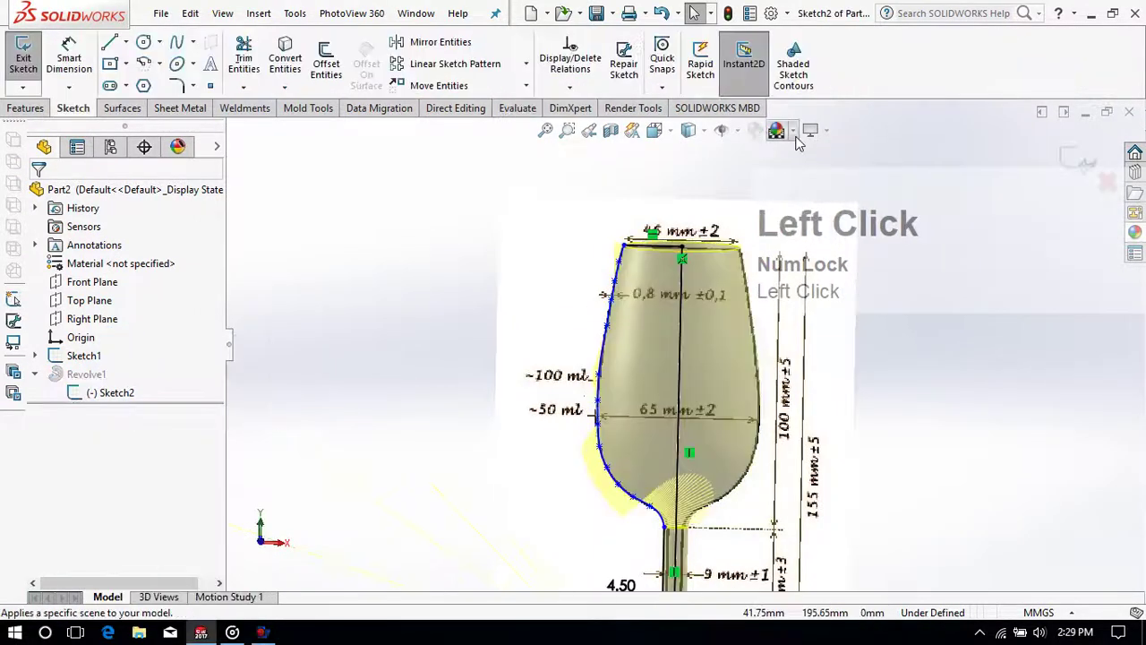
scroll(down, 3)
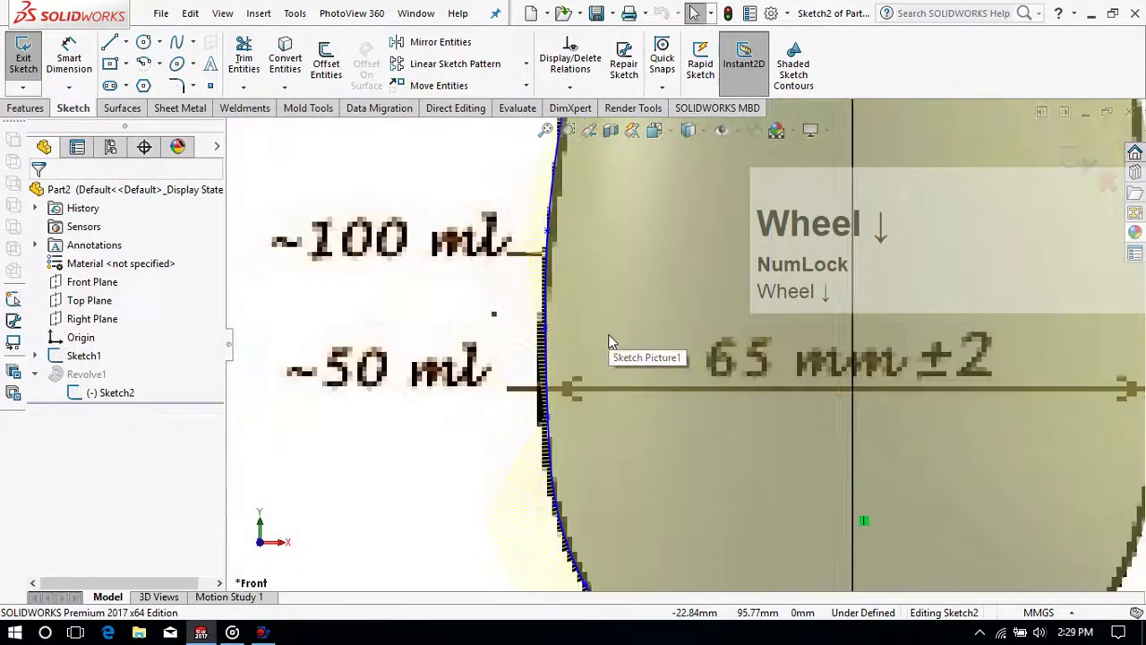
drag(551, 333, 552, 441)
scroll(up, 3)
scroll(down, 3)
scroll(up, 3)
scroll(down, 3)
scroll(up, 3)
scroll(down, 3)
drag(620, 330, 625, 503)
Step: Shift a further outline point so the bowl curve follows the reference picture
scroll(up, 3)
scroll(down, 3)
scroll(up, 3)
scroll(down, 3)
scroll(up, 3)
scroll(down, 3)
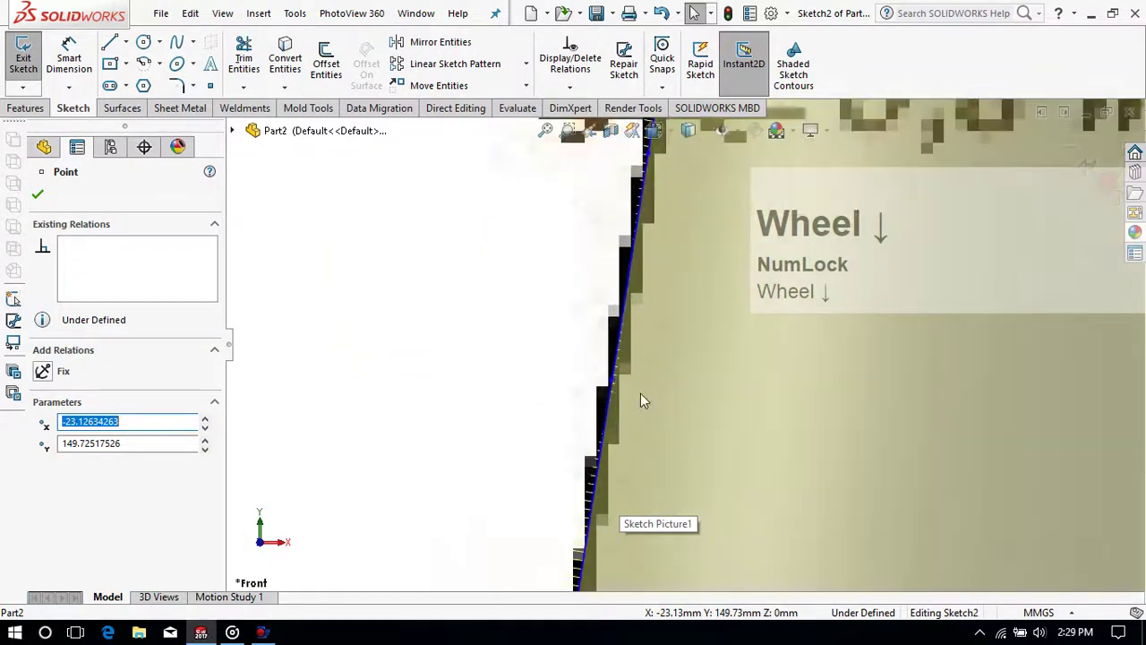
drag(620, 382, 628, 395)
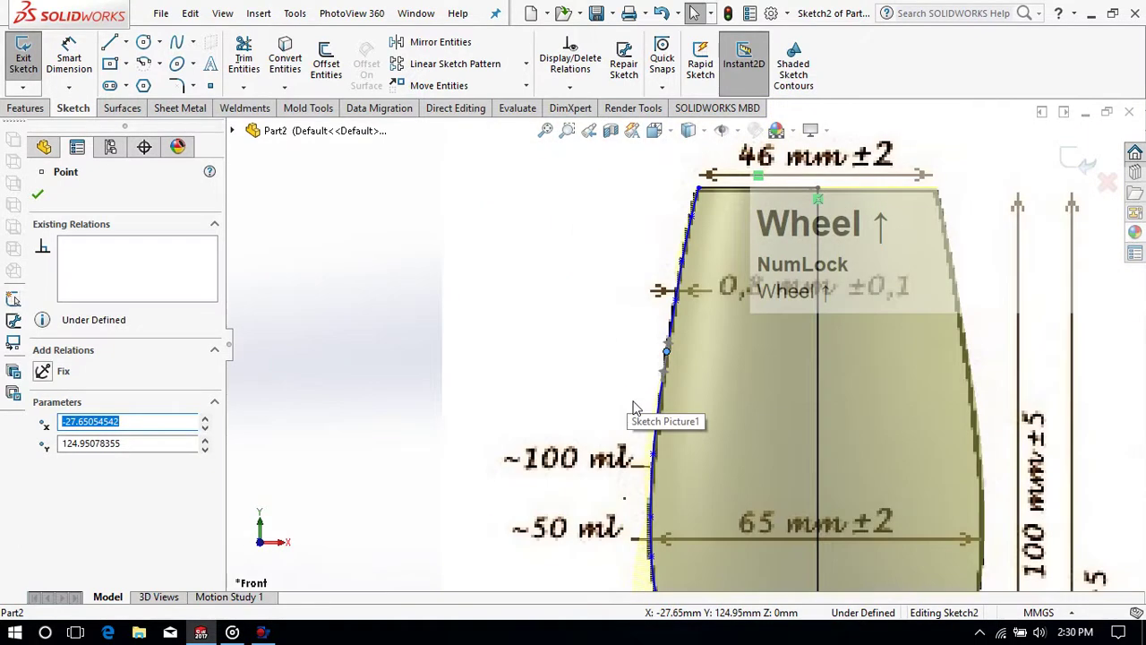
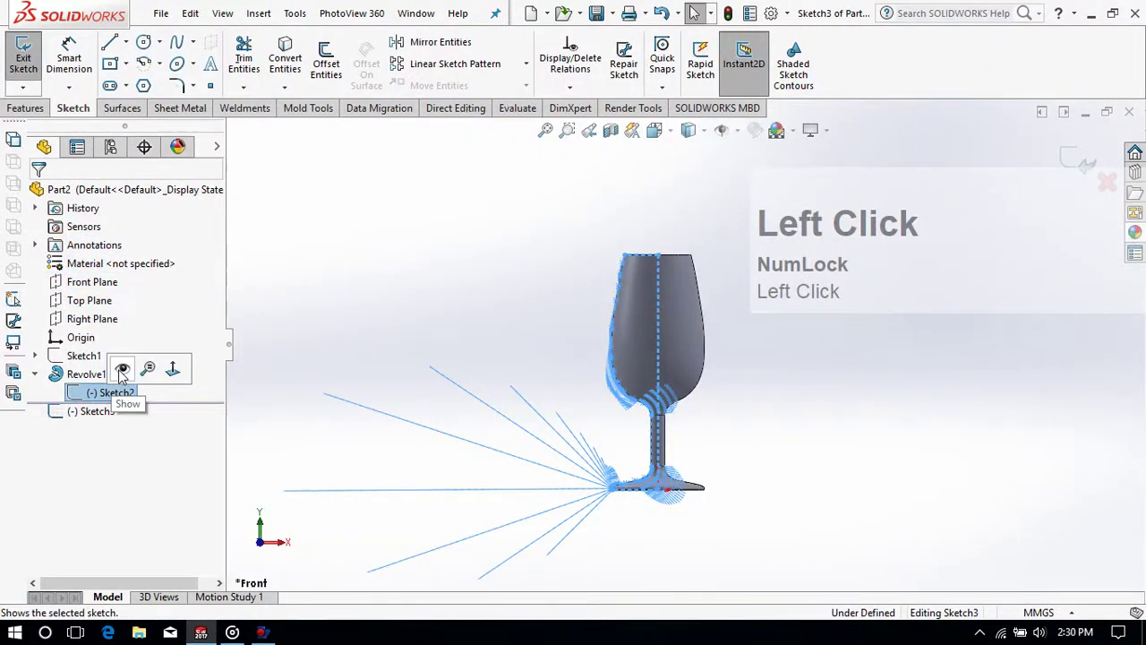
Step: Show Sketch2's profile and offset it 0.80 mm, undoing and redoing it on the correct side
scroll(down, 3)
click(507, 373)
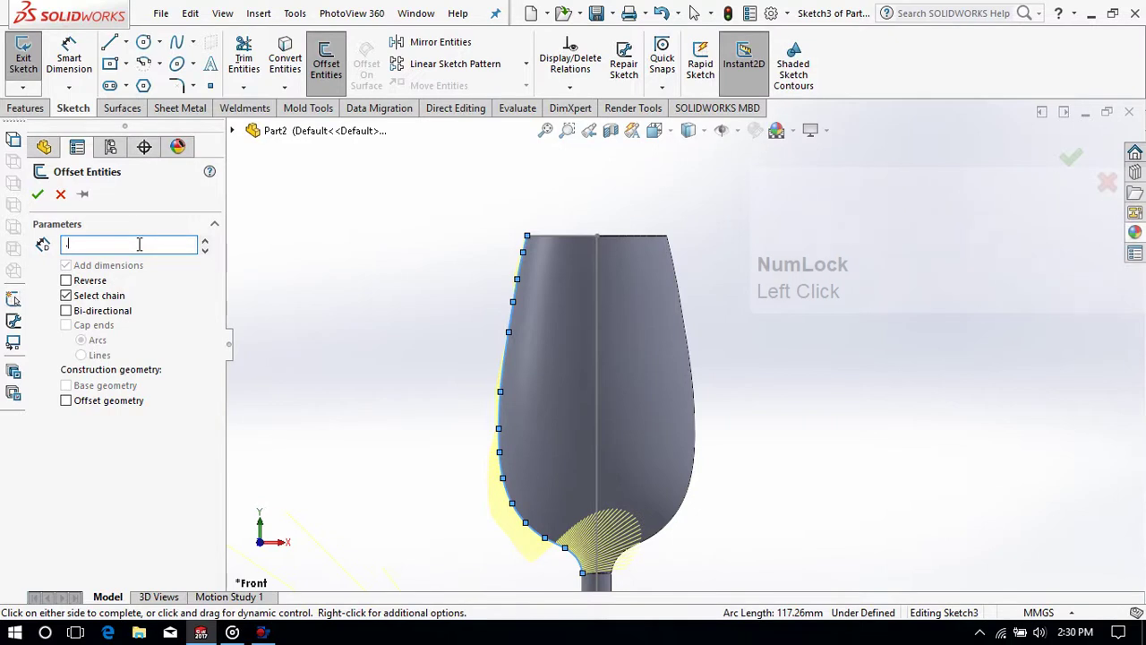
click(311, 232)
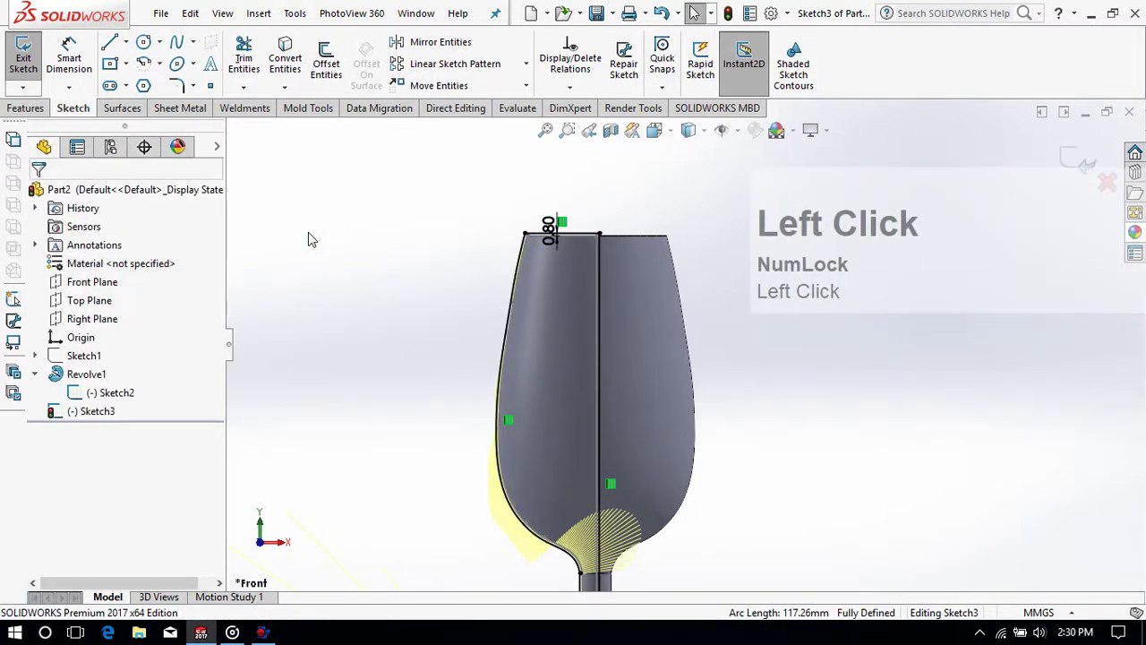
key(ctrl+z)
click(337, 74)
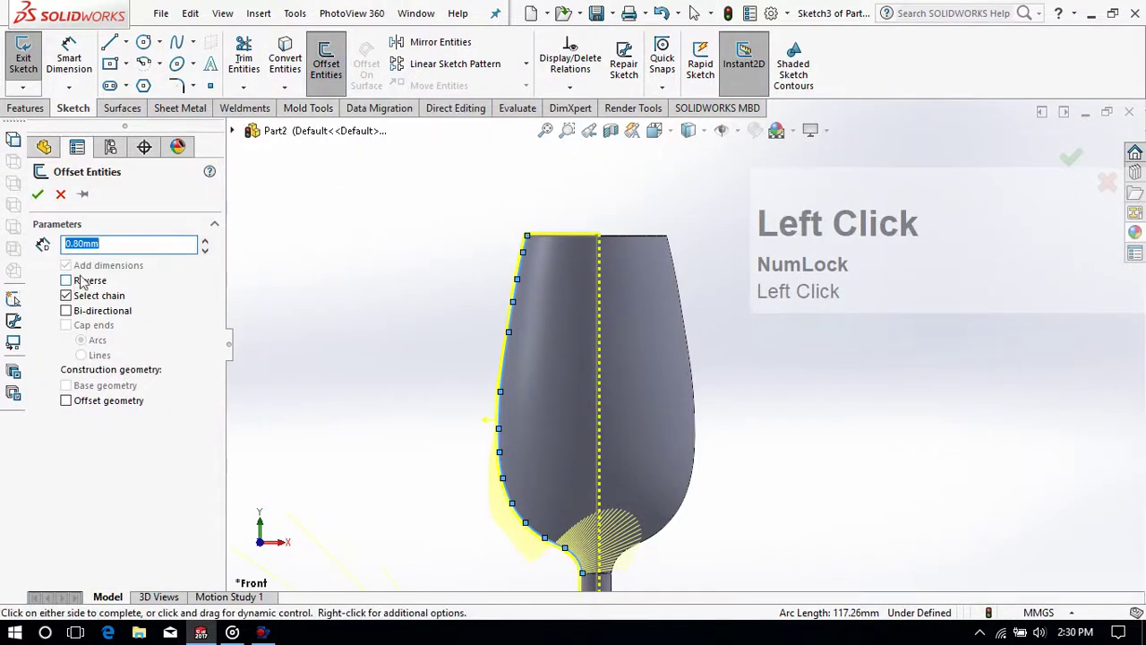
click(76, 304)
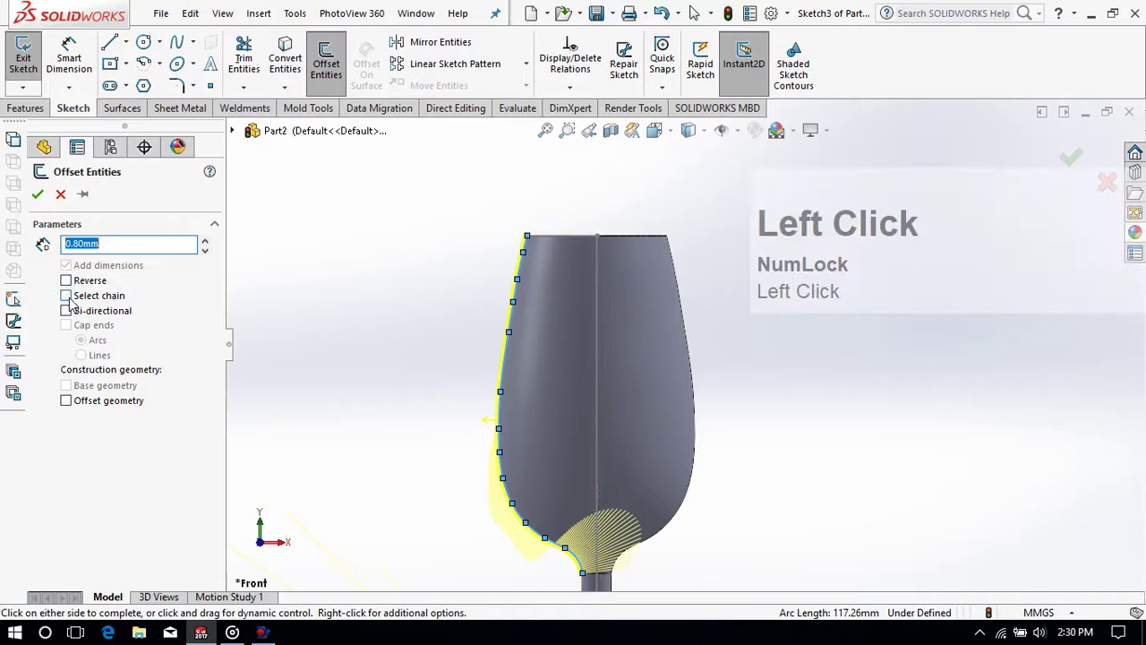
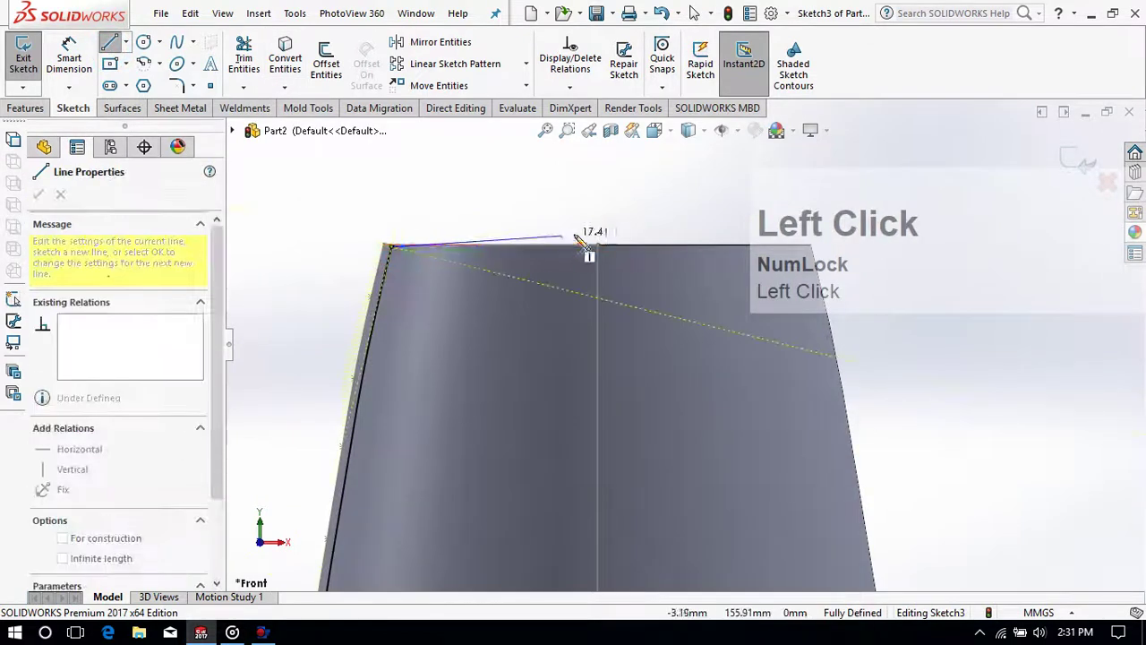
Step: Zoom around the offset outline while closing it with rim and bottom lines and a 20 mm fillet
scroll(up, 3)
scroll(down, 3)
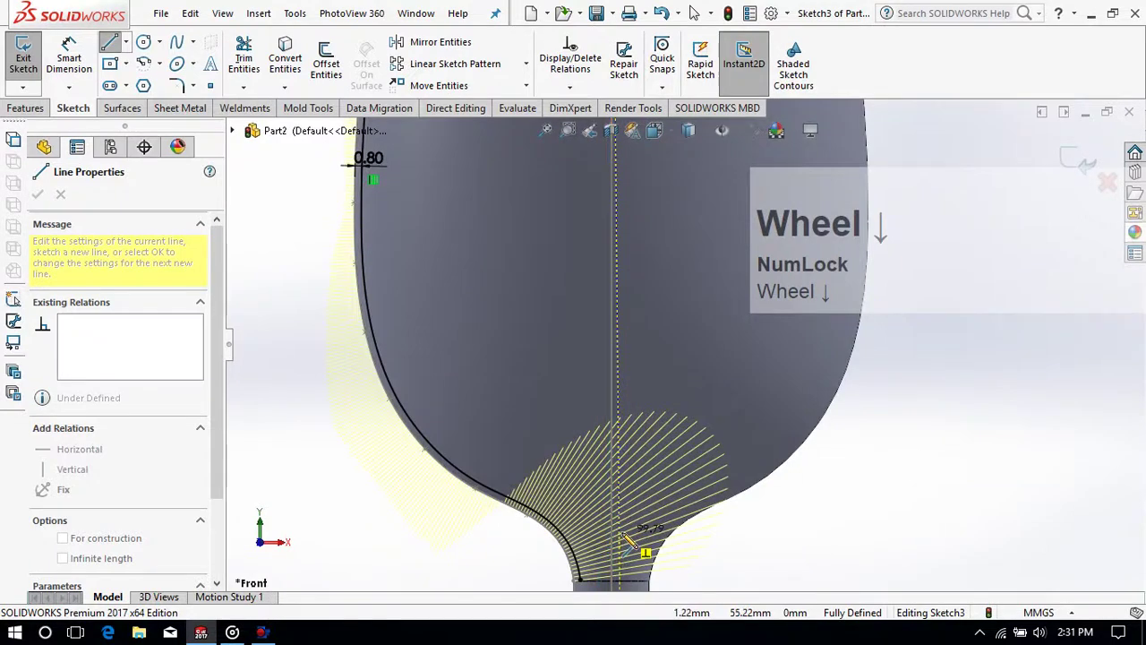
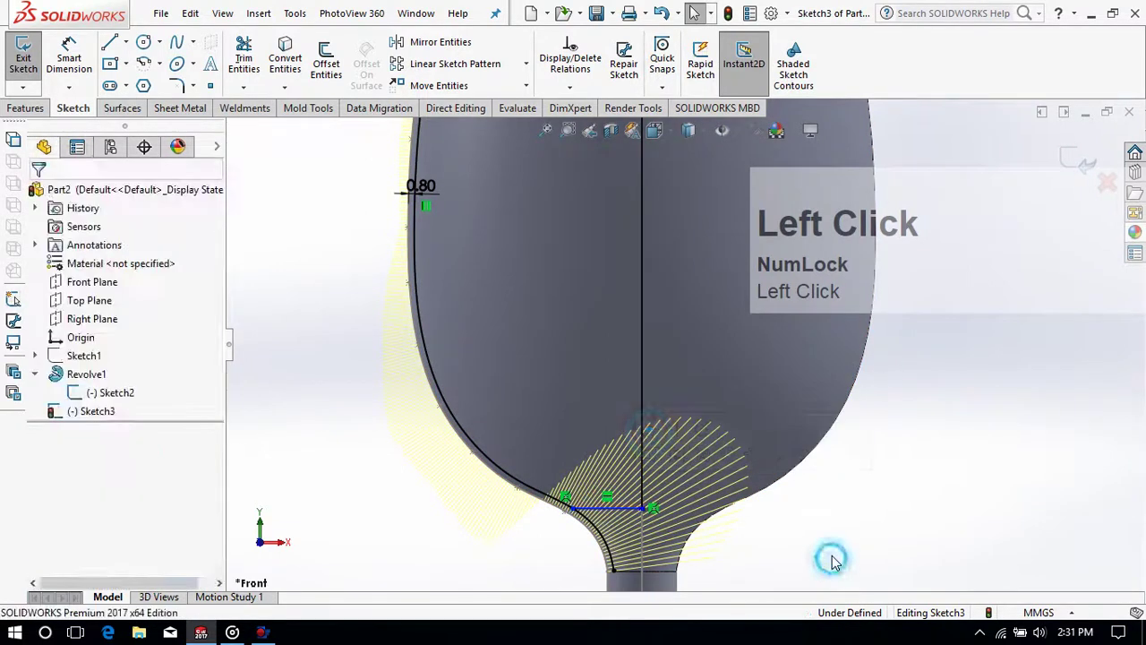
scroll(up, 3)
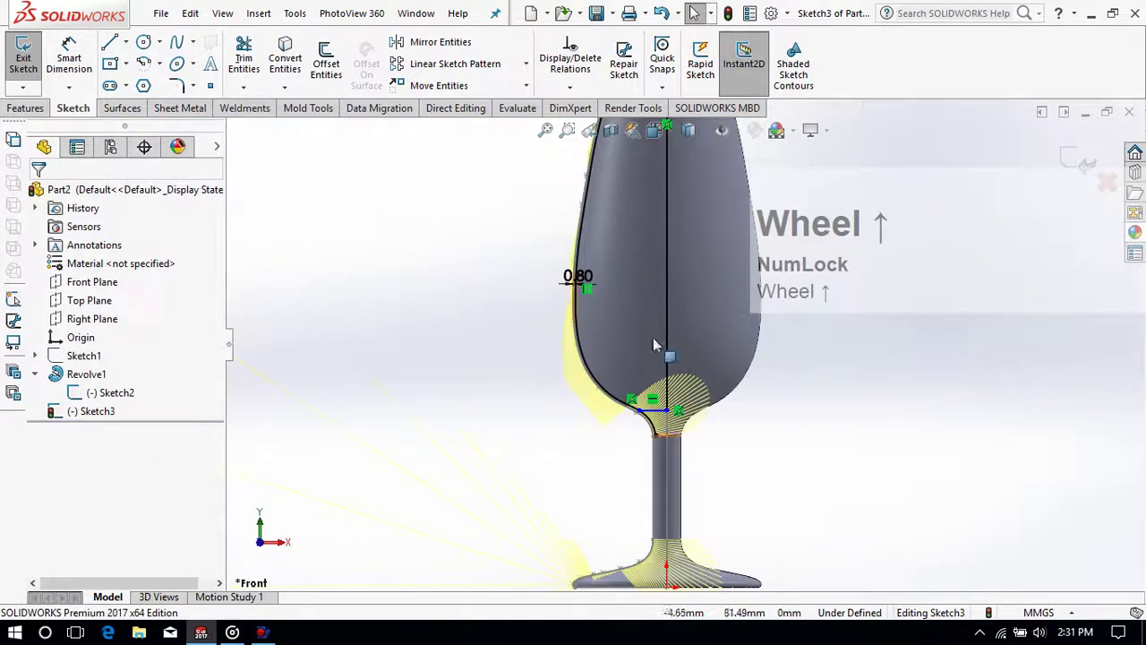
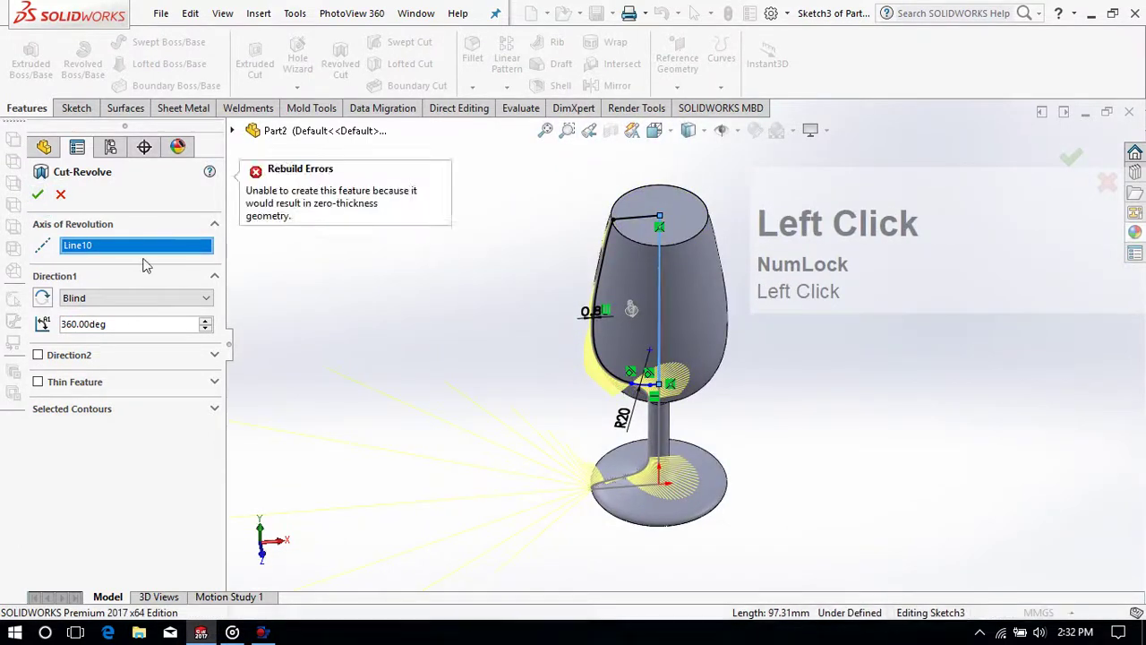
Step: Start a 360° Revolved Cut about the centre line and back out of the zero-thickness failure
scroll(down, 3)
scroll(up, 3)
scroll(down, 3)
click(81, 203)
scroll(up, 3)
click(672, 137)
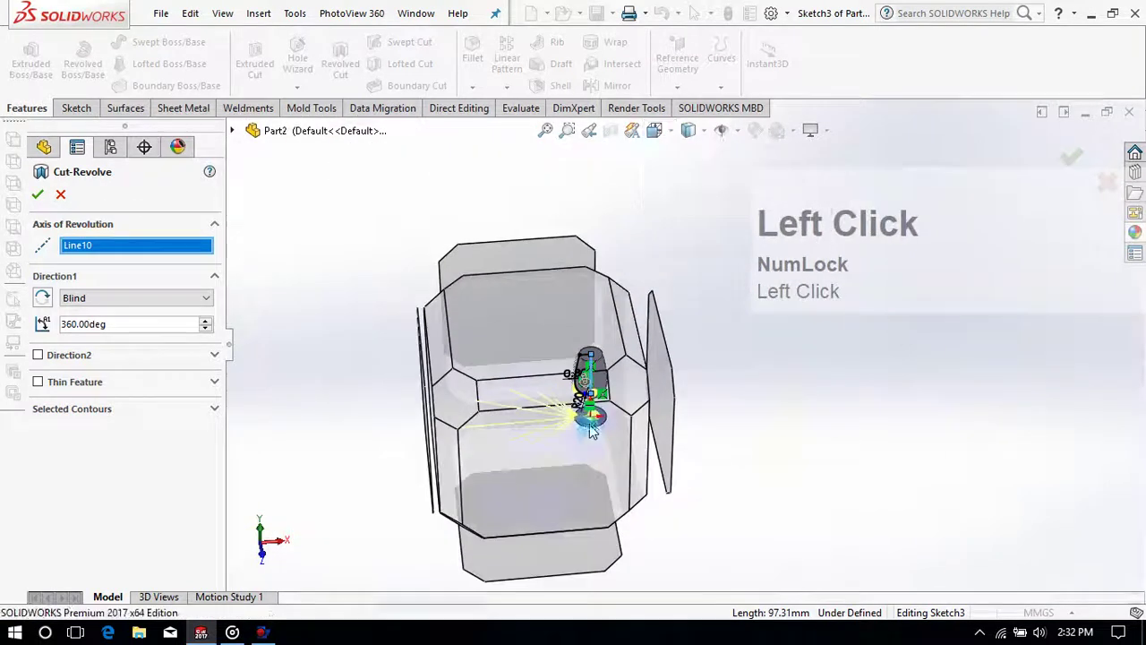
scroll(up, 3)
scroll(down, 3)
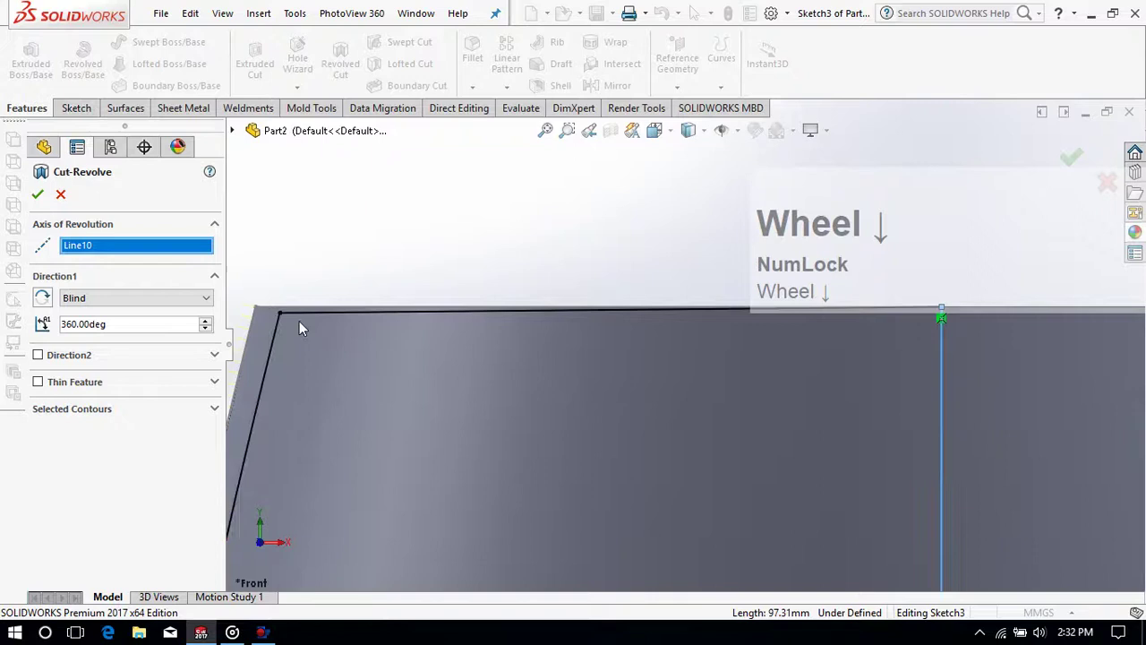
click(306, 320)
Step: Restart the Revolved Cut around Line10 to hollow the glass after fixing the profile
scroll(up, 3)
click(67, 202)
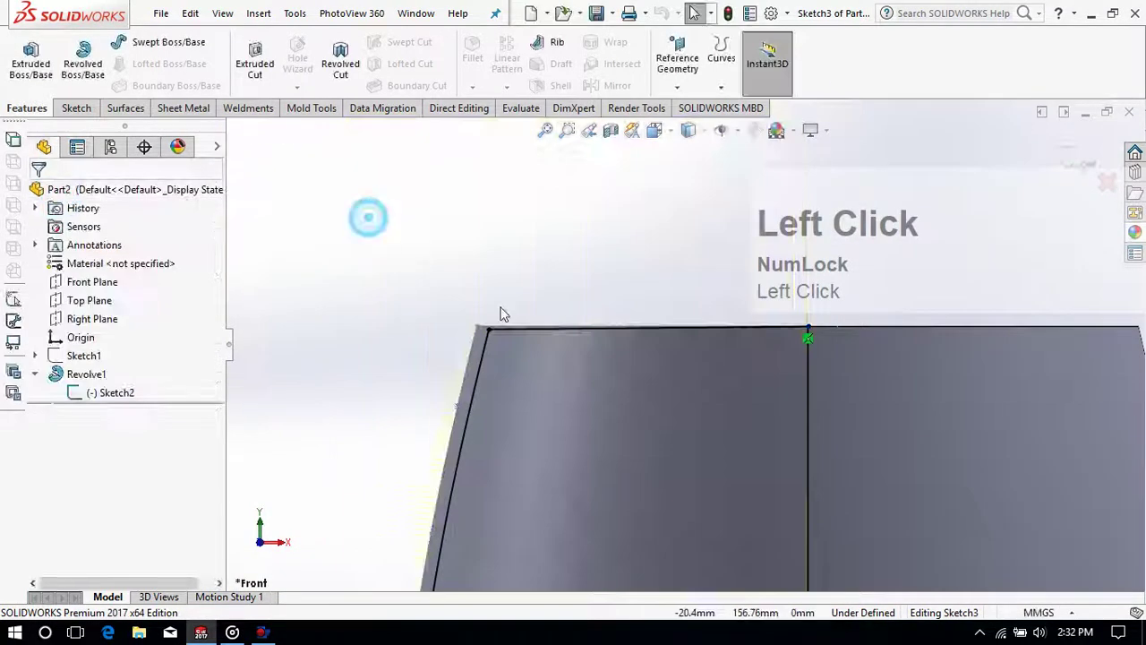
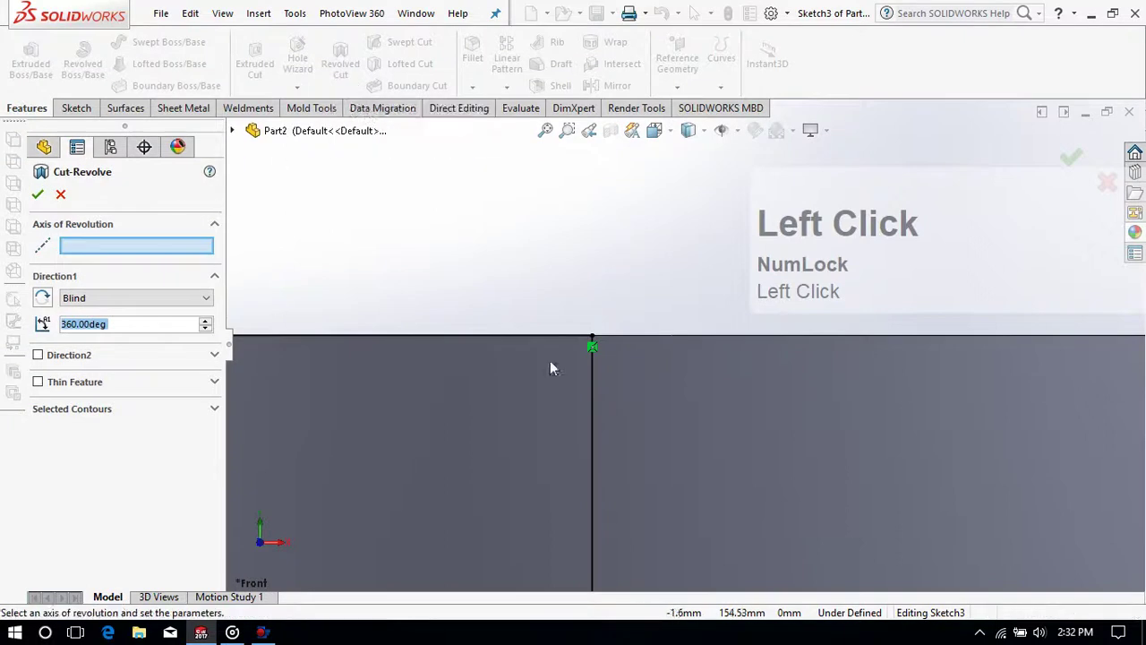
scroll(up, 3)
scroll(down, 3)
scroll(down, 3)
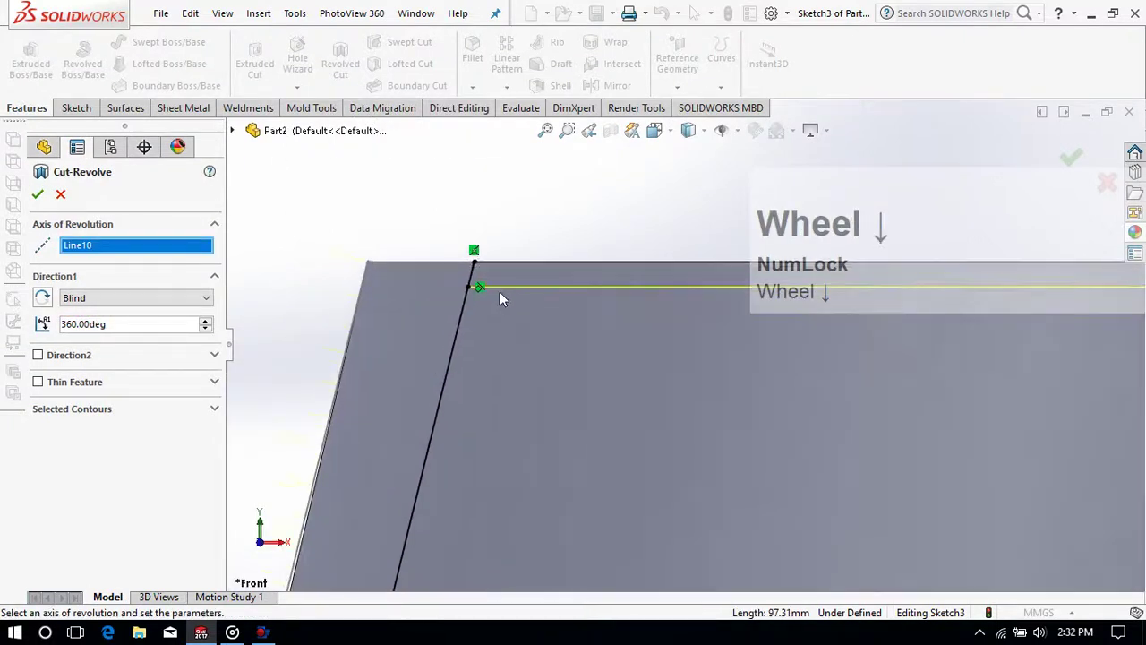
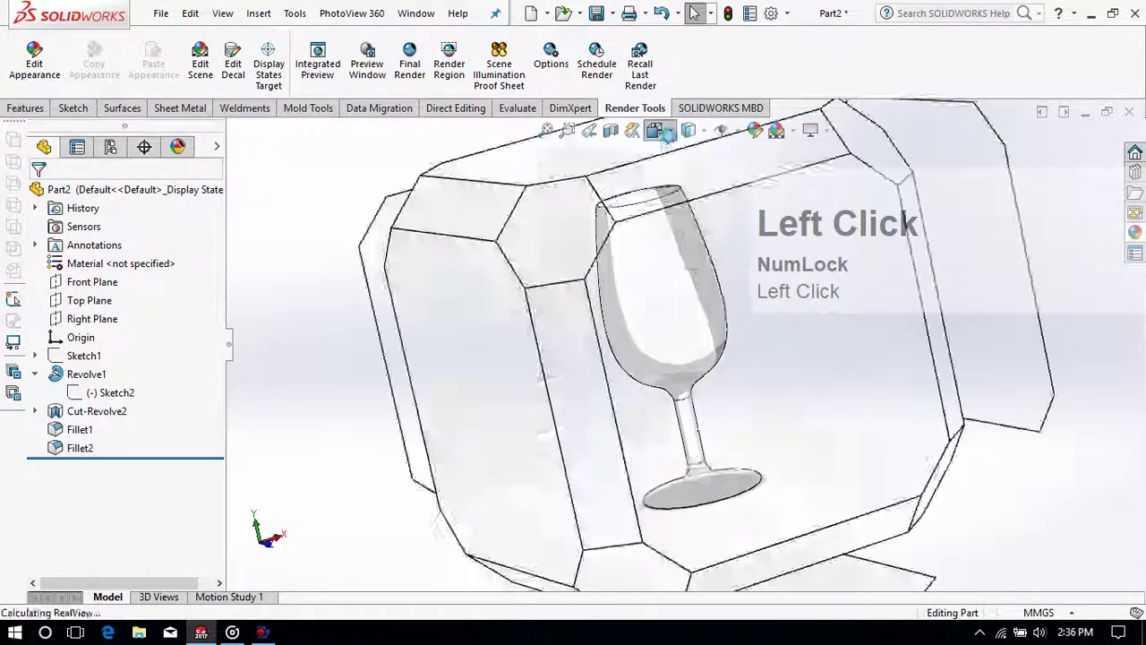
Step: Switch to a four-viewport layout with front, top and trimetric views and zoom the glass
click(735, 257)
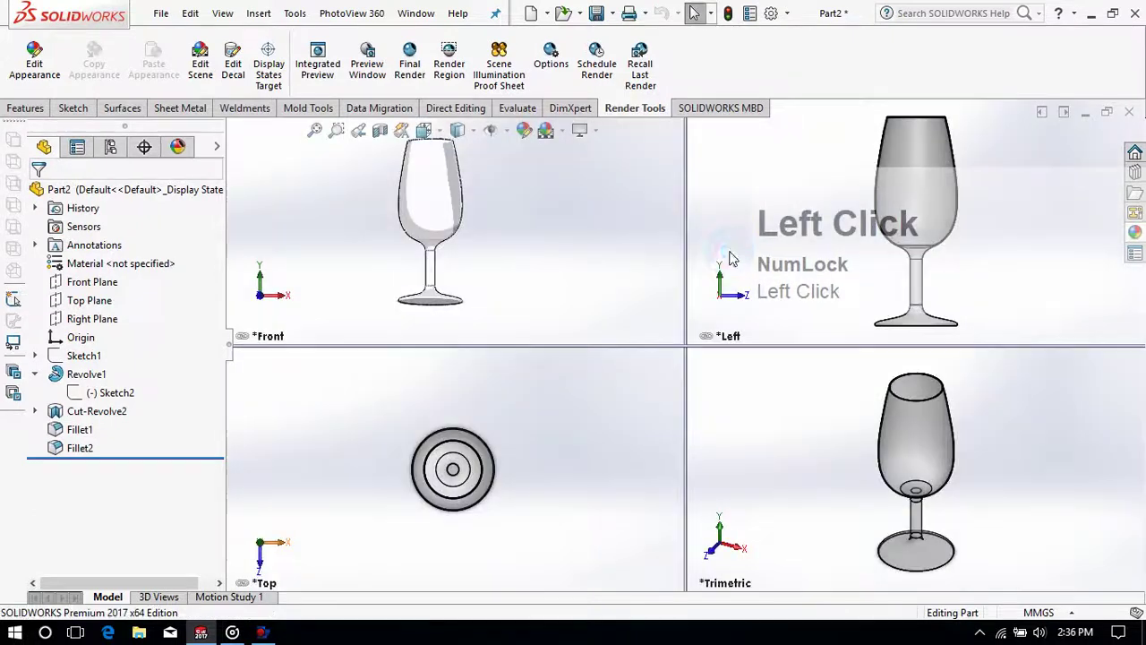
scroll(up, 3)
scroll(down, 3)
scroll(up, 3)
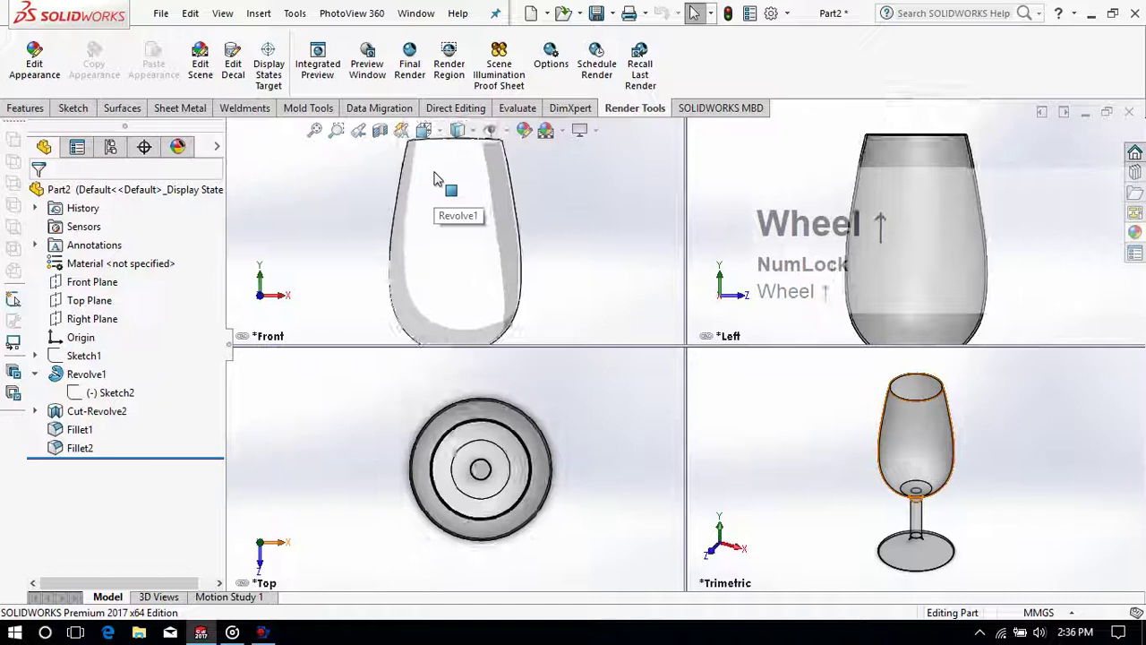
scroll(up, 3)
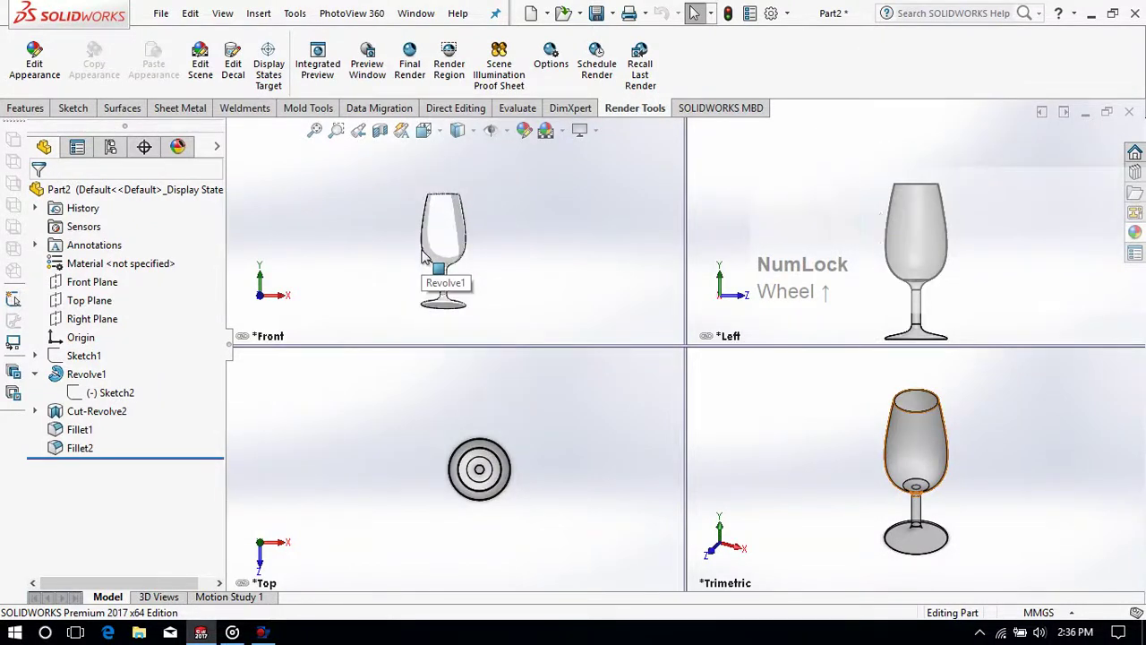